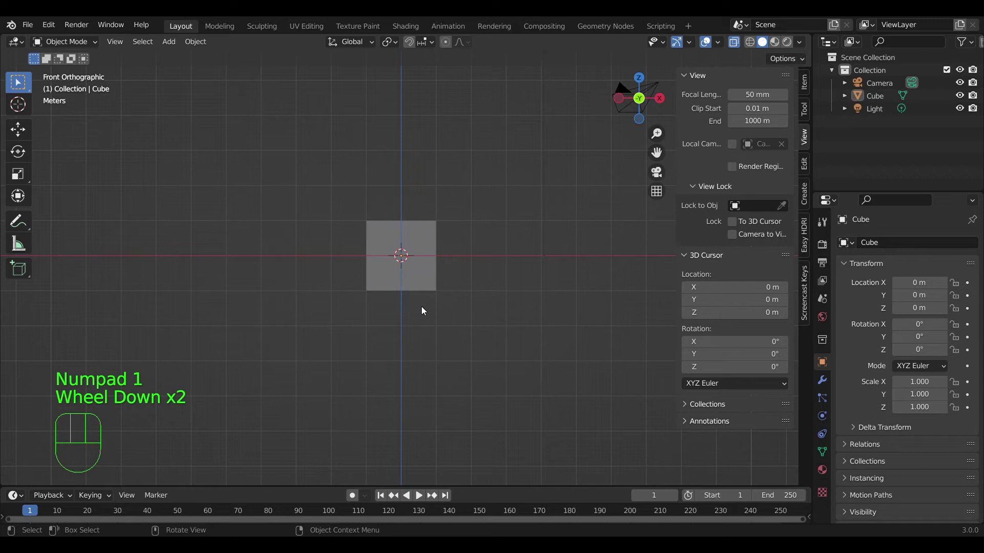
Step: Edit the cube, scaling its top edge along X and grabbing the bottom edge to taper the gable
left_click(436, 275)
key("Tab")
scroll("up", 3)
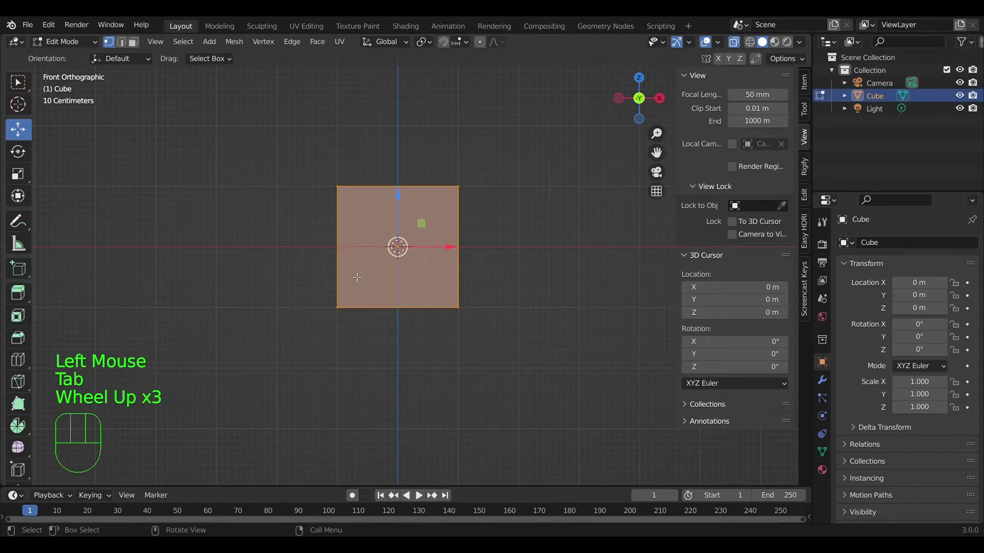
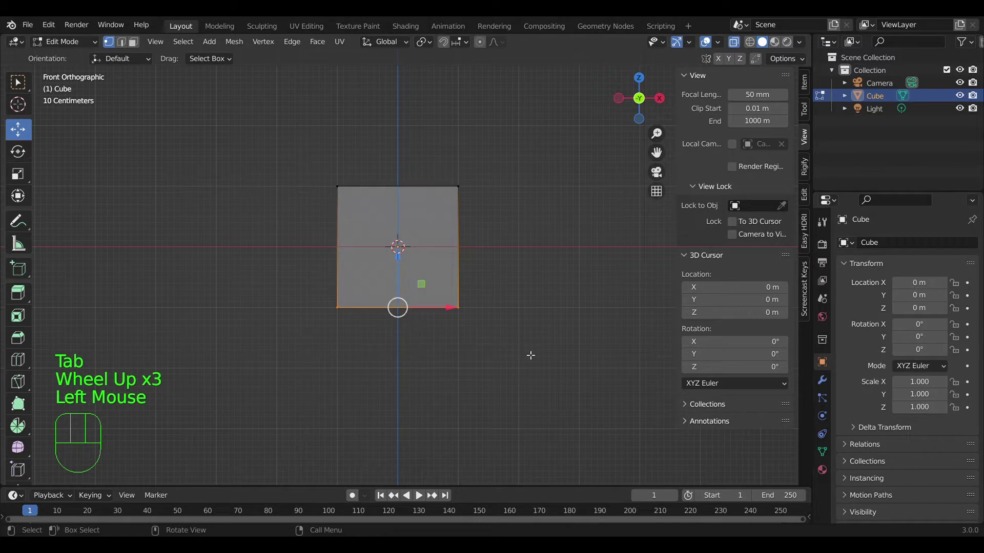
key("s")
key("x")
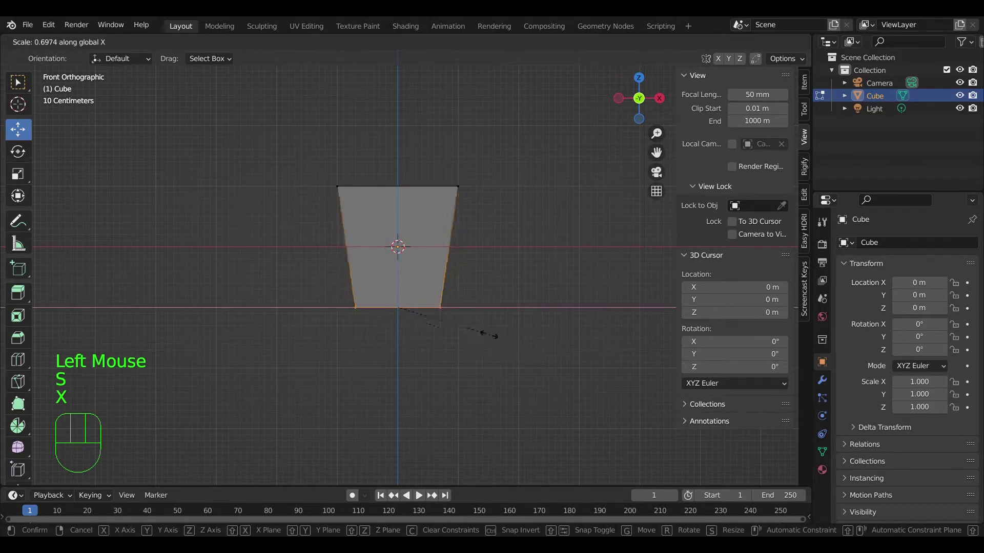
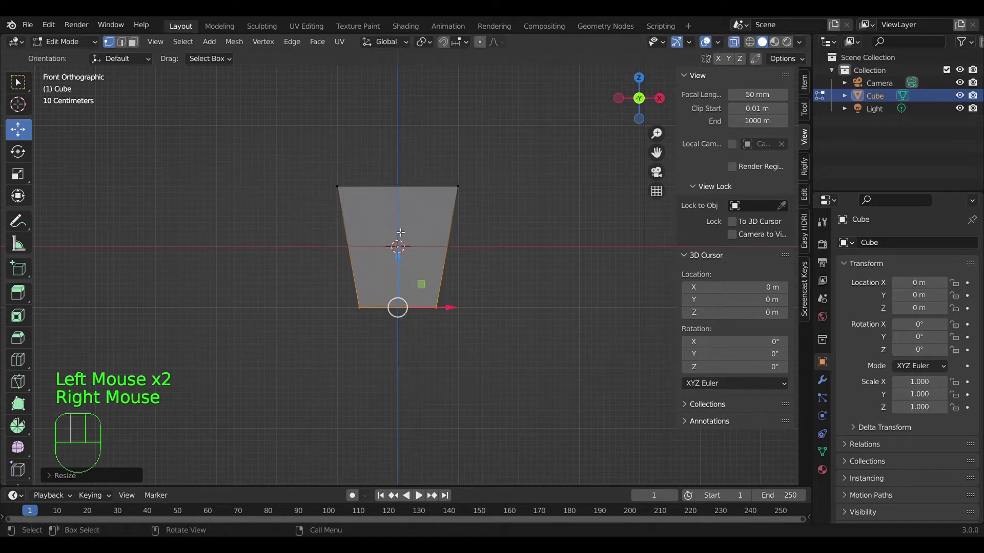
left_click_drag(406, 252, 409, 218)
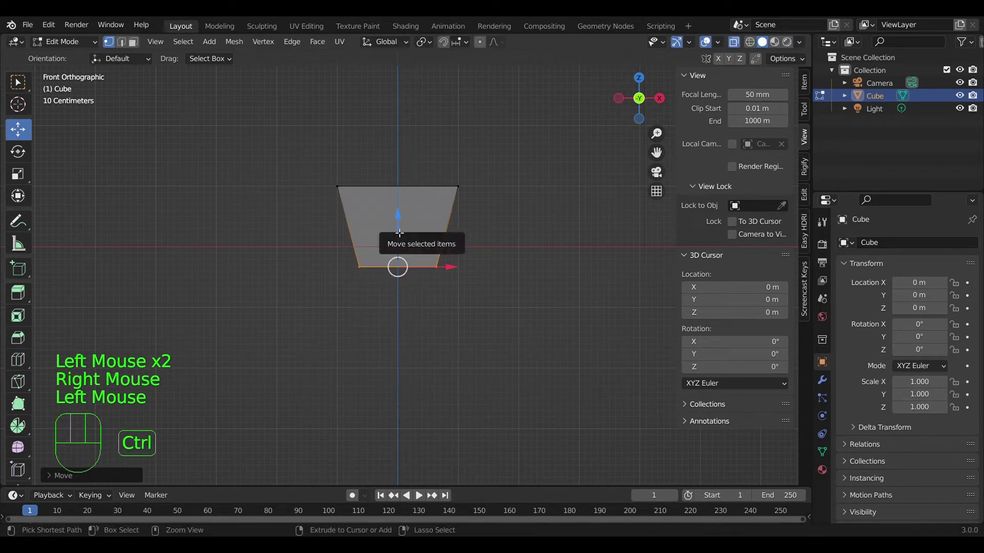
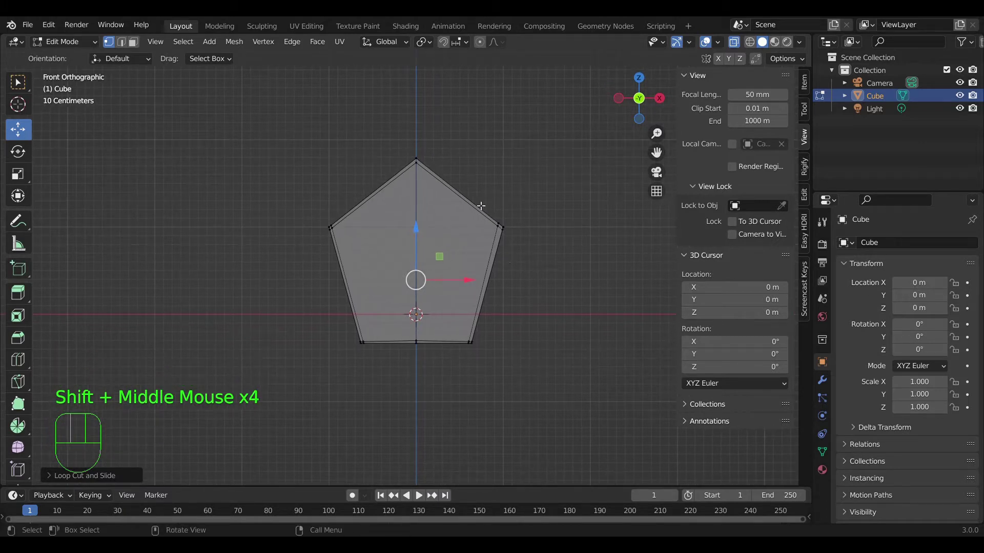
Step: Add a new cube in Object Mode and flatten it along Z into a thin roof slab
key("Tab")
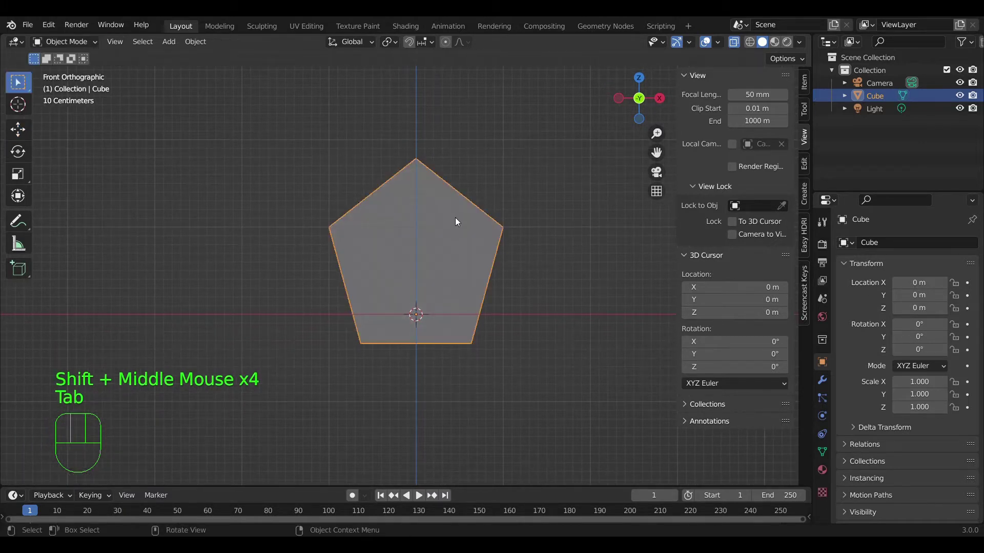
key("shift+a")
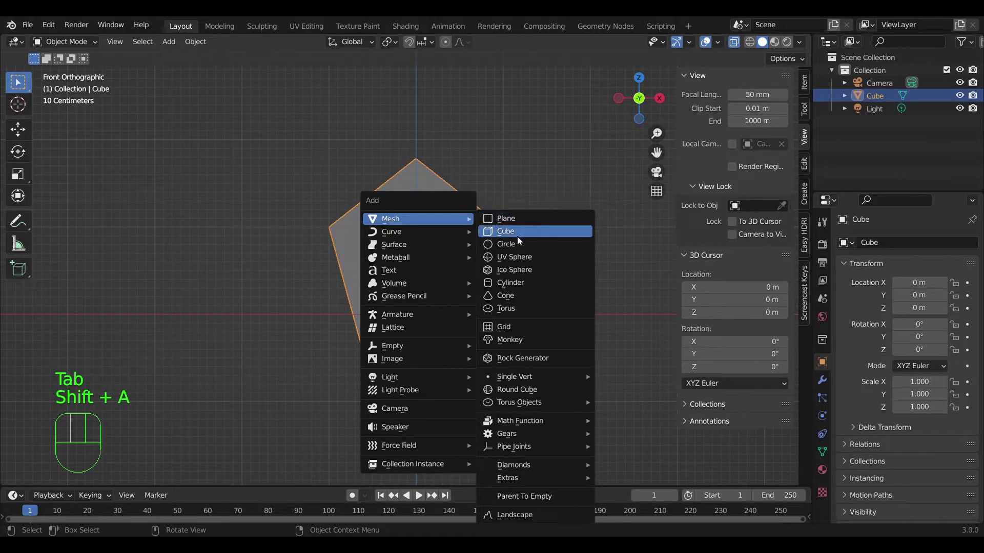
left_click(26, 126)
key("s")
key("z")
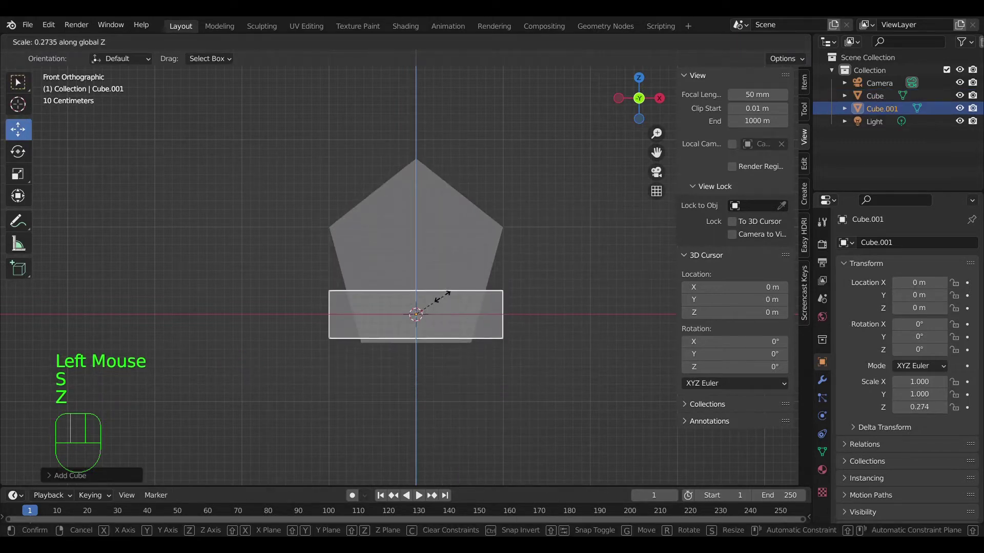
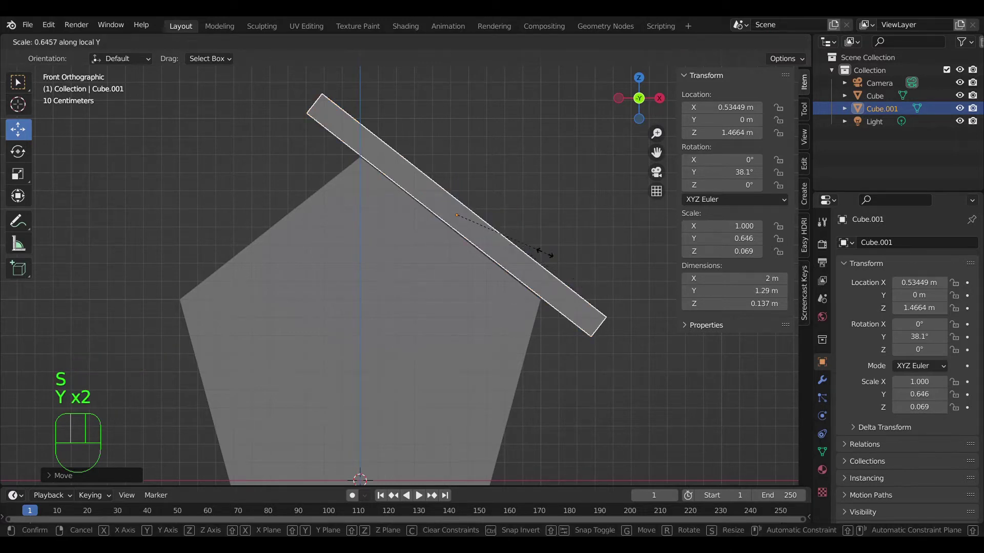
Step: Tilt the slab 38.1° onto the right slope, shorten it on local X and slide it along the slope
left_click_drag(526, 243, 586, 256)
key("s")
key("x")
key("x")
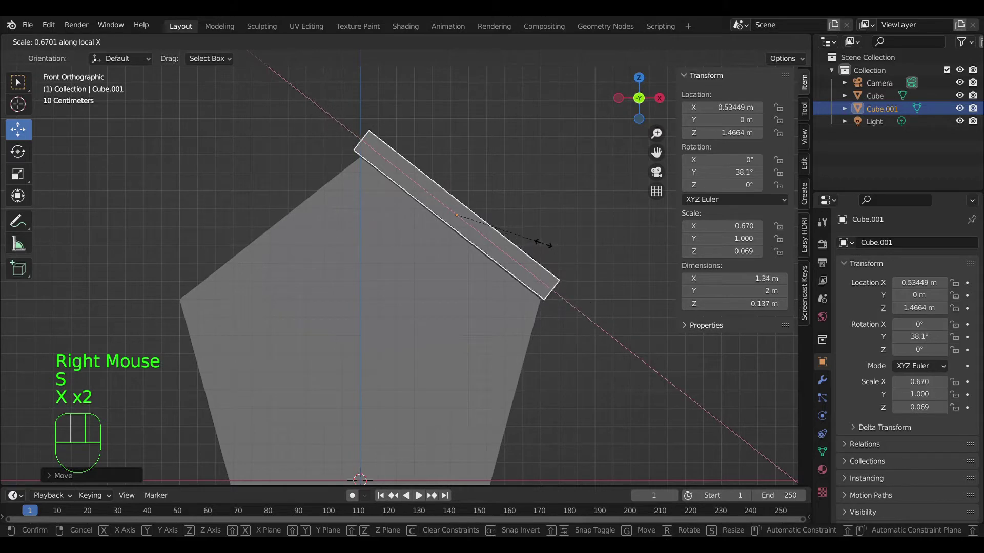
left_click(558, 279)
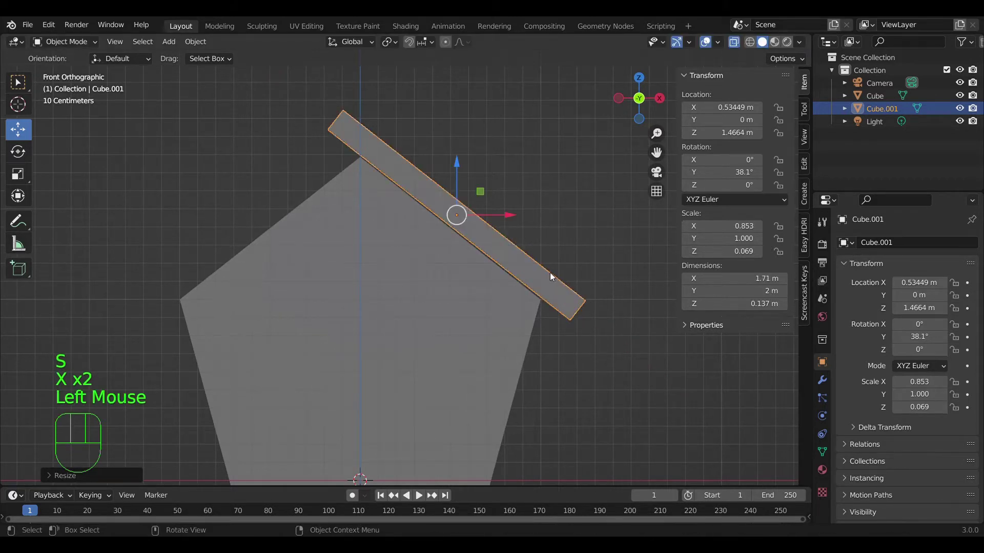
key("g")
key("x")
key("x")
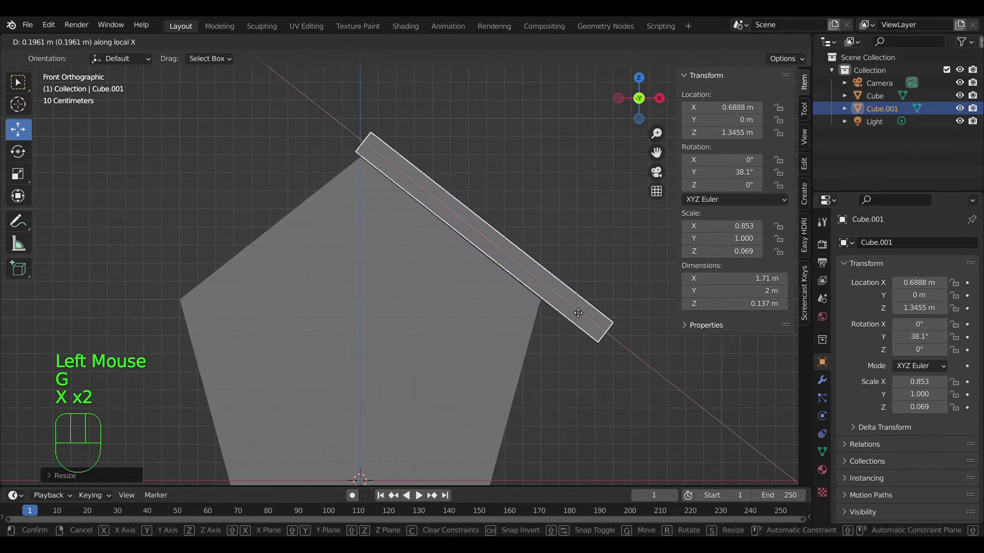
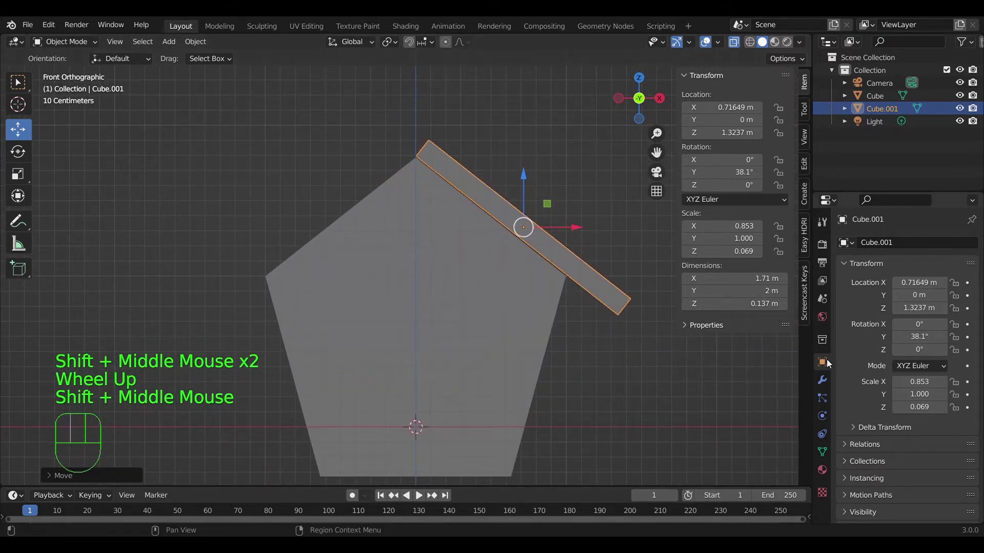
Step: Mirror the roof panel across the house body (Cube as mirror object) with Clipping enabled
left_click(828, 384)
left_click_drag(876, 241, 717, 387)
left_click(958, 333)
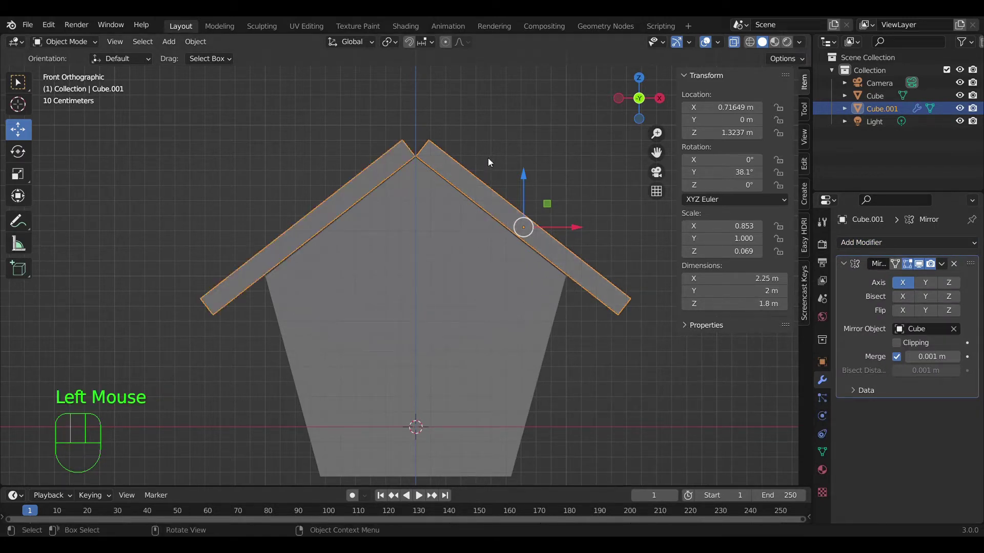
left_click(901, 345)
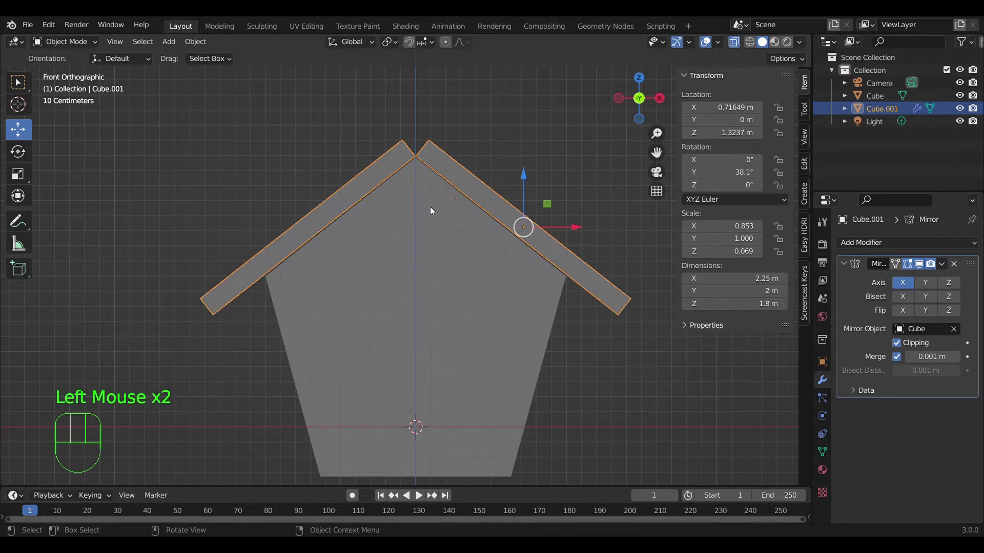
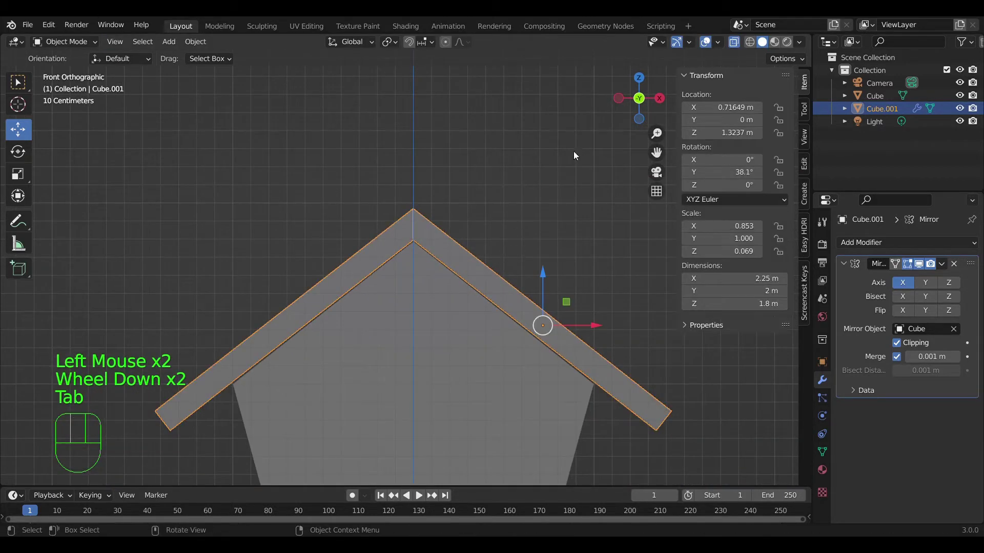
Step: Loop-cut the roof near its ends and edge-slide loops outward so it extends about 2.38 m
scroll("down", 3)
left_click(563, 272)
left_click_drag(502, 259, 462, 313)
left_click_drag(411, 305, 354, 283)
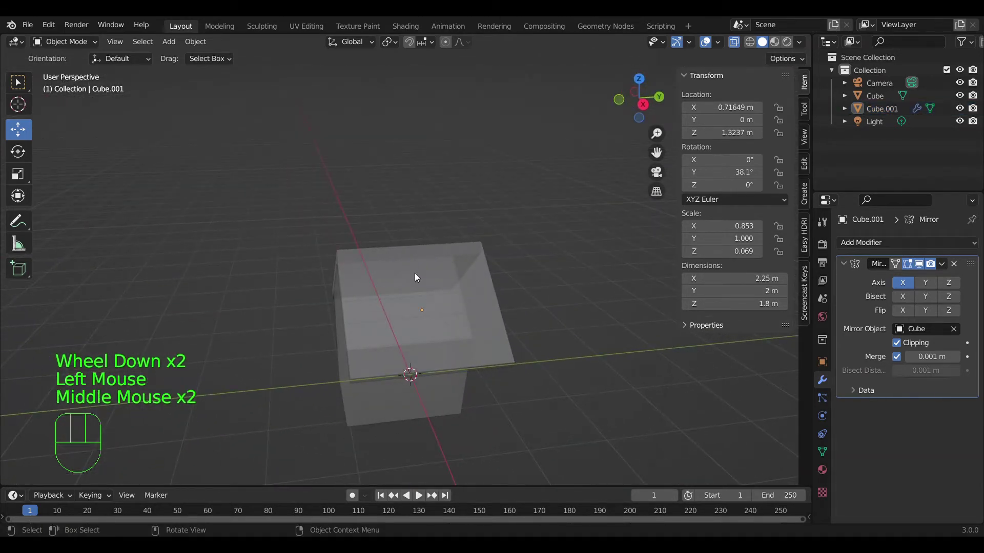
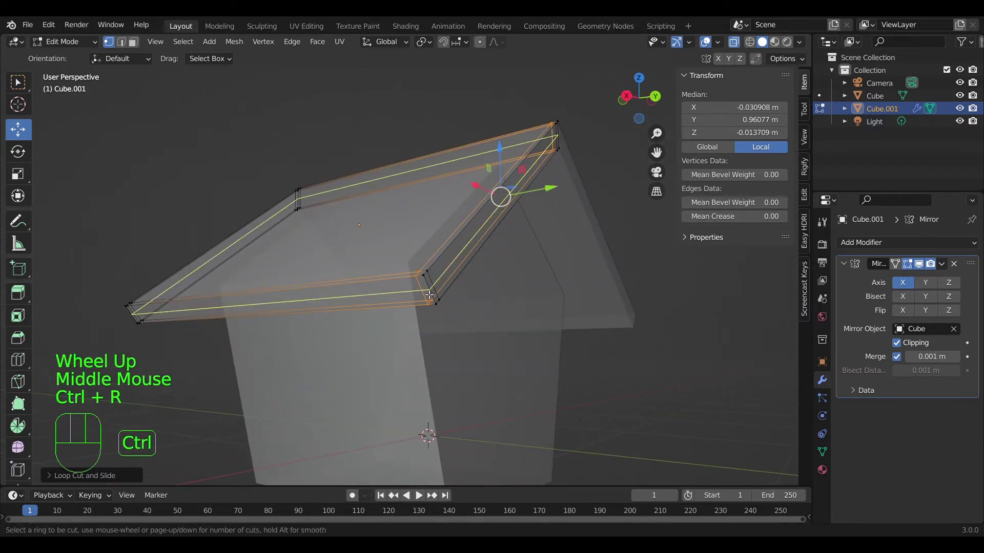
key("ctrl+r")
key("ctrl+r")
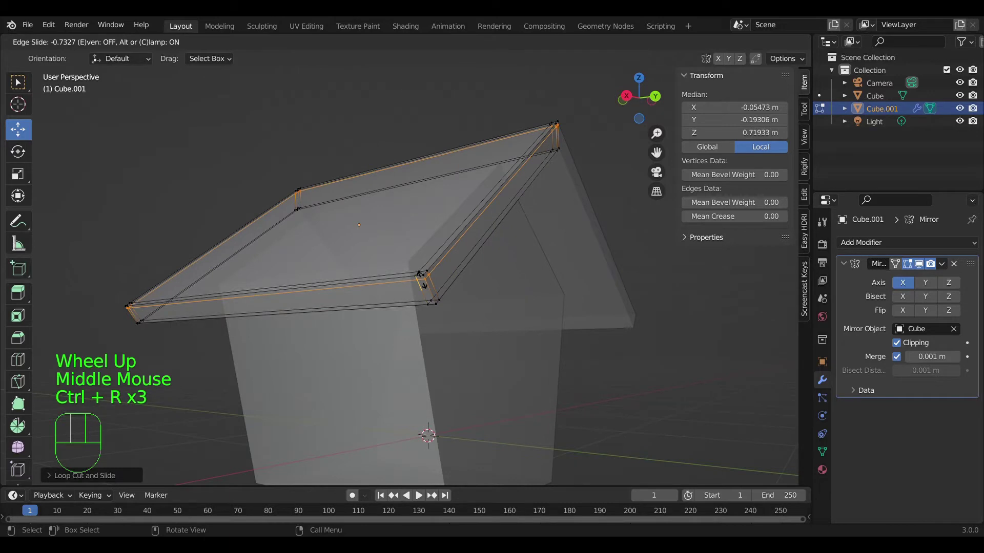
key("g")
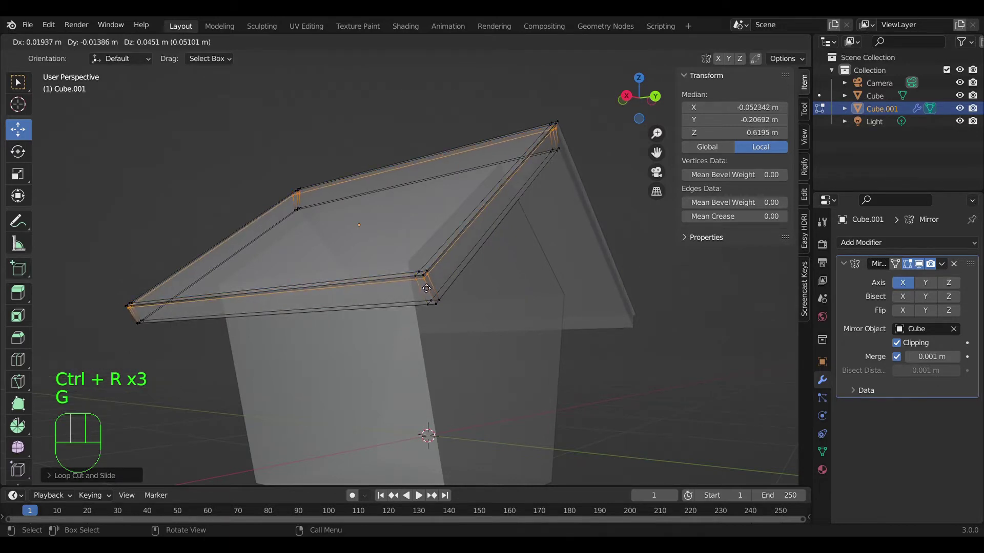
key("g")
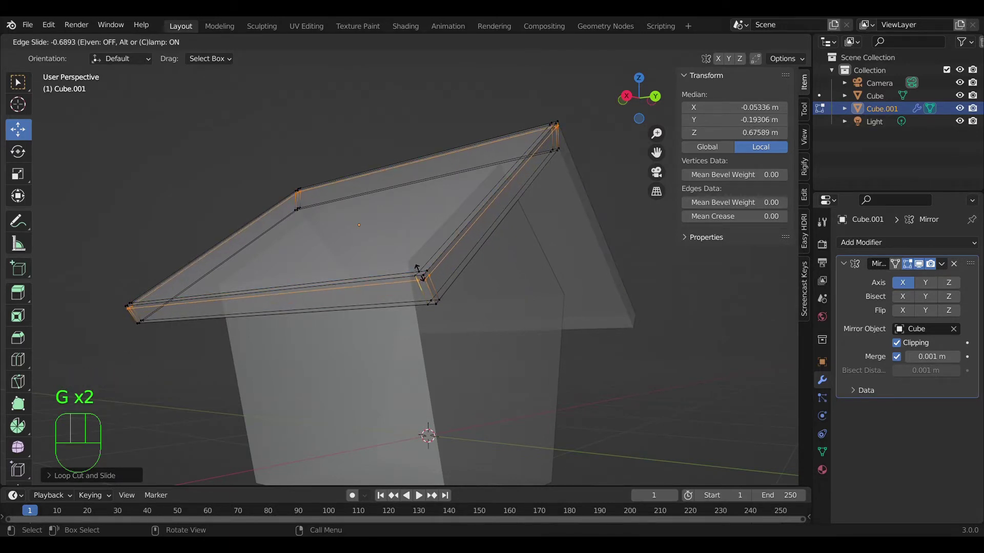
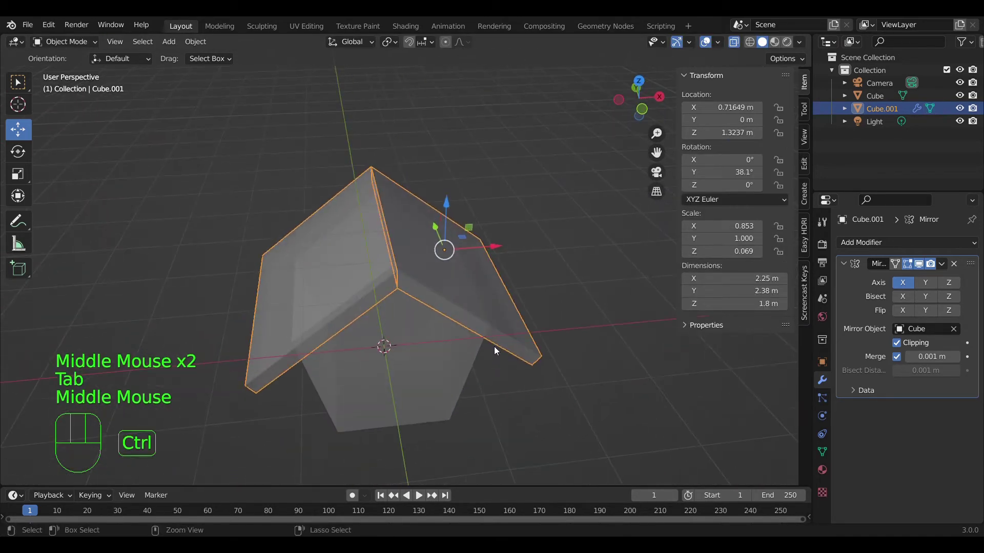
Step: Add a level-2 Subdivision Surface modifier for smoothing
left_click(733, 47)
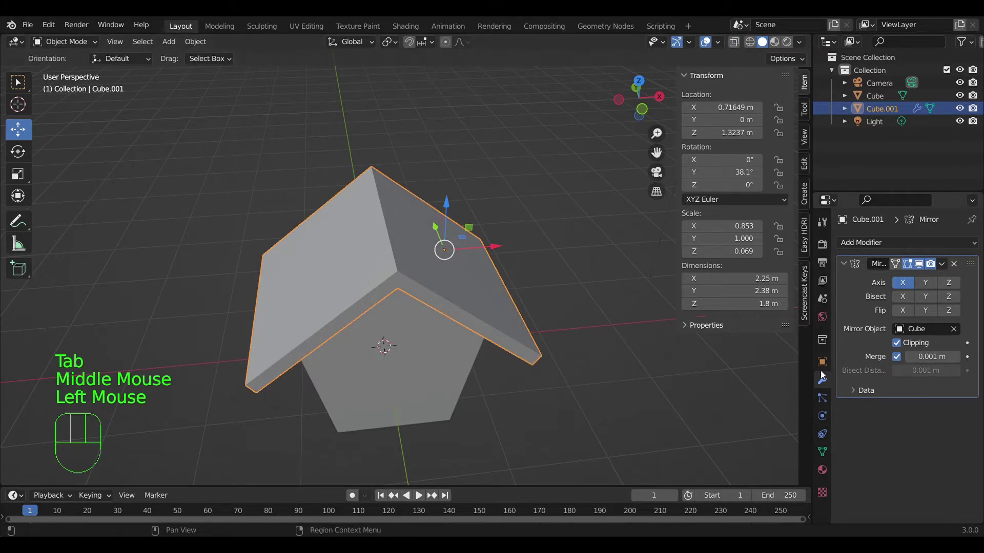
left_click_drag(856, 248, 739, 472)
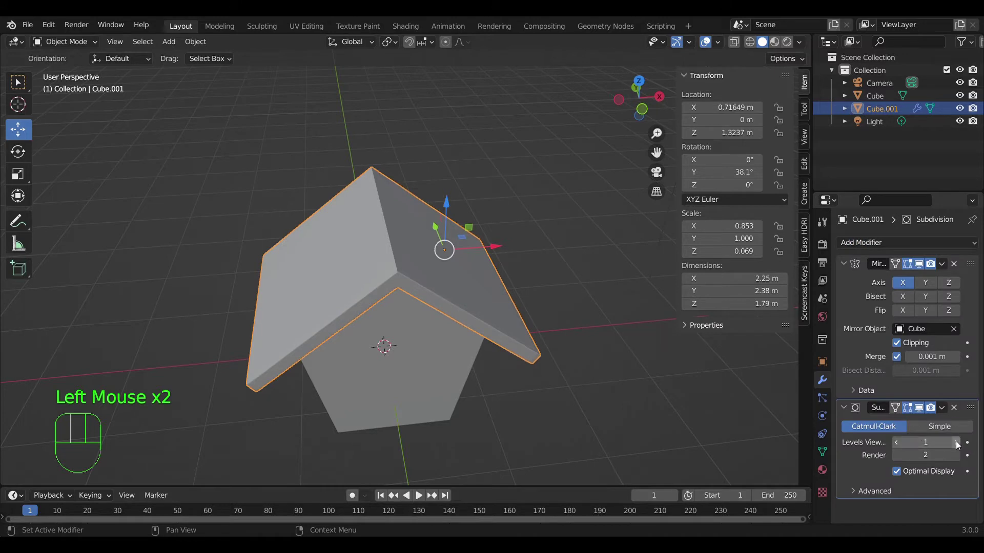
left_click(959, 443)
scroll("up", 3)
left_click_drag(504, 312, 520, 282)
middle_click(450, 356)
Step: Select the house body and slide support edge loops toward the gable peak and wall rim
left_click(425, 324)
middle_click(448, 324)
scroll("up", 3)
left_click_drag(891, 242, 751, 478)
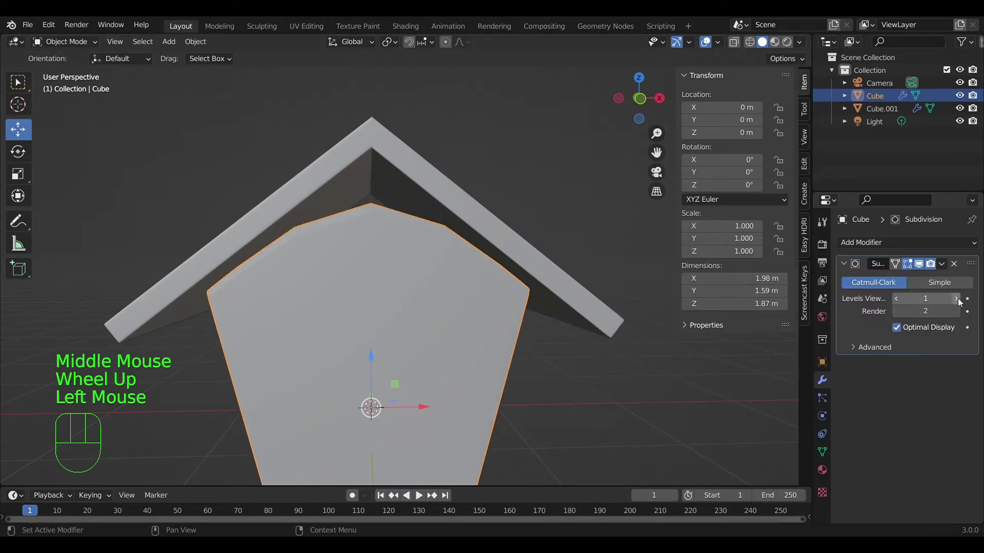
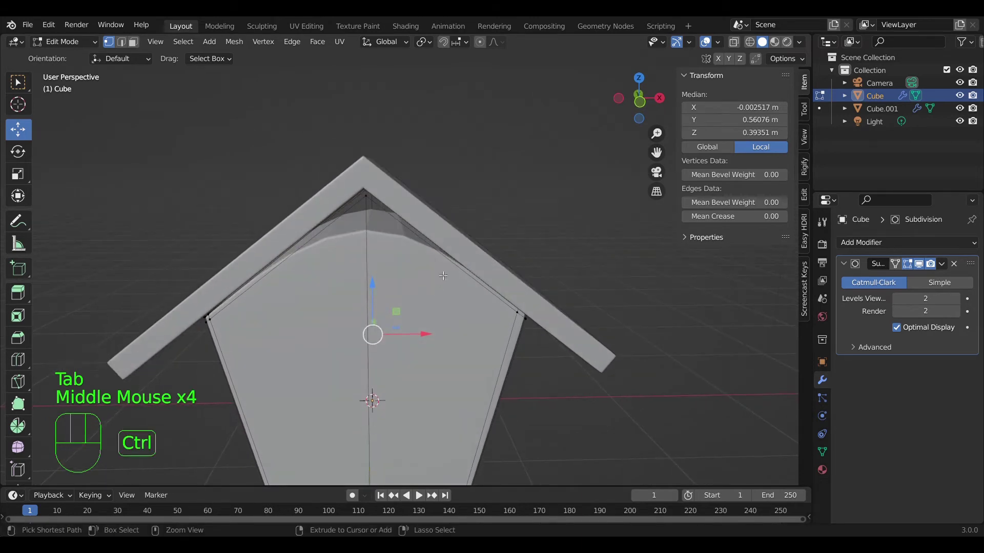
key("ctrl+r")
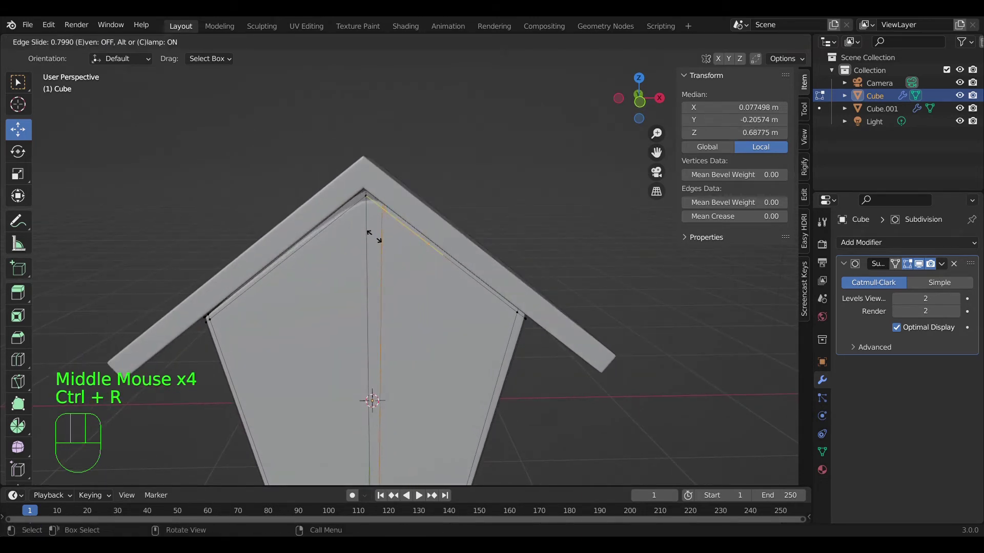
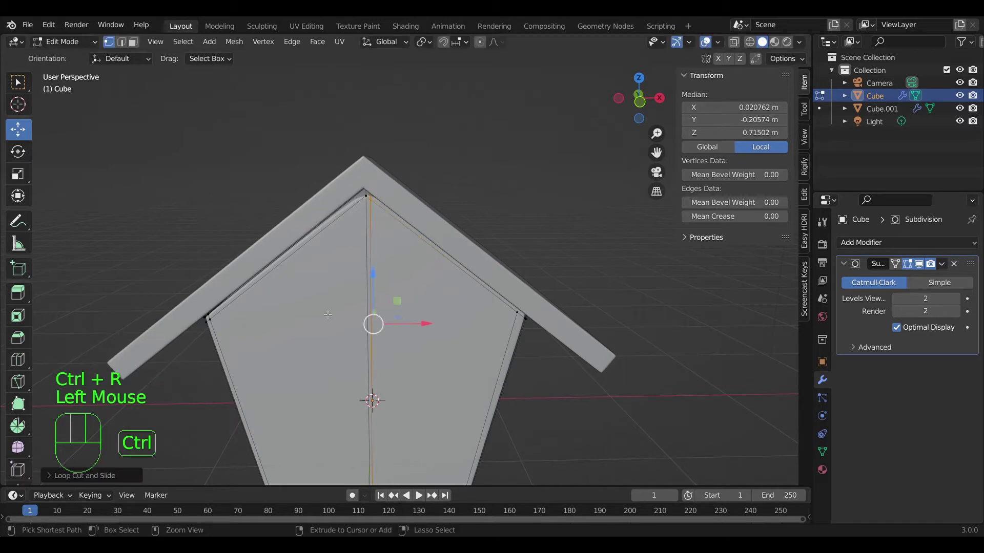
key("ctrl+e")
key("ctrl+r")
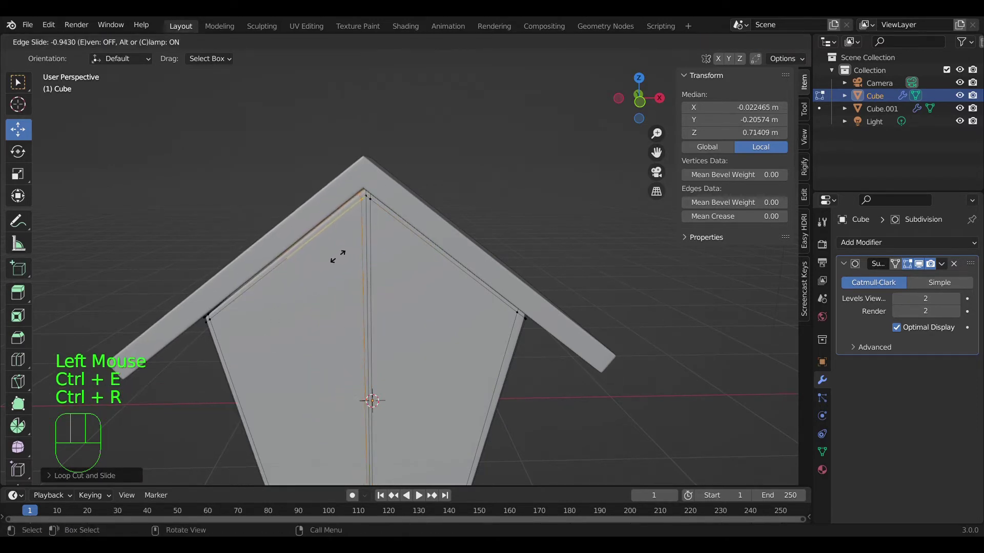
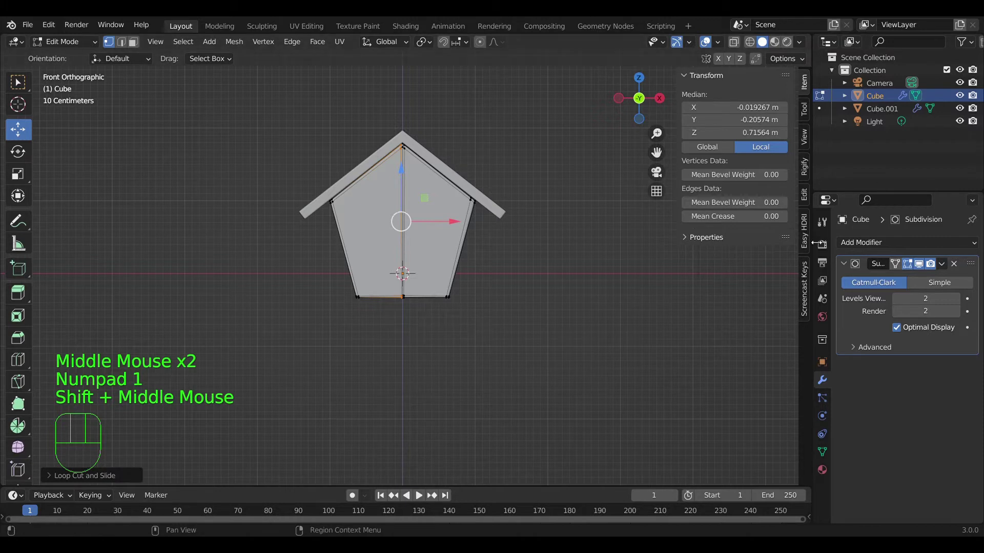
Step: Add a cube at the origin and flatten it along Z into a thin floor slab
key("Tab")
scroll("down", 3)
scroll("up", 3)
left_click(427, 344)
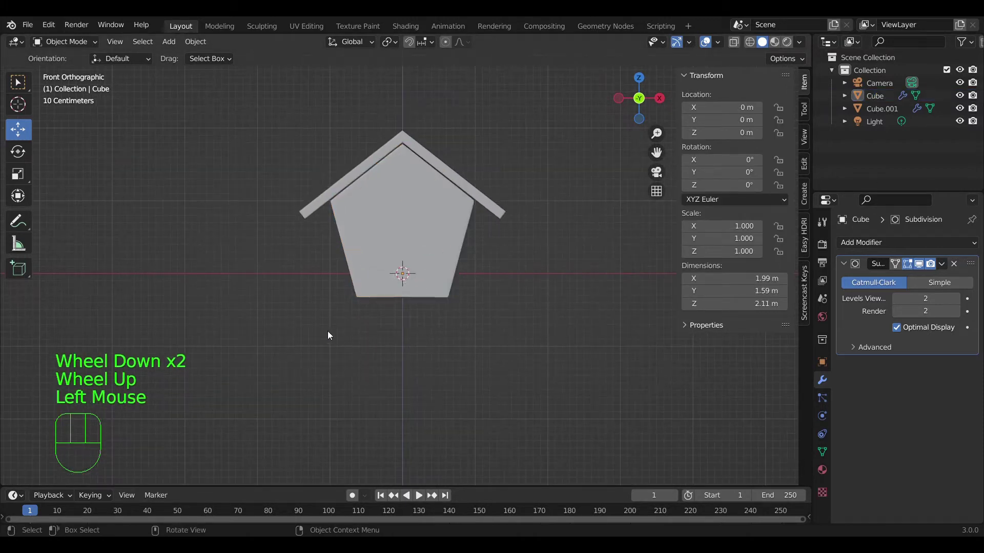
key("shift+a")
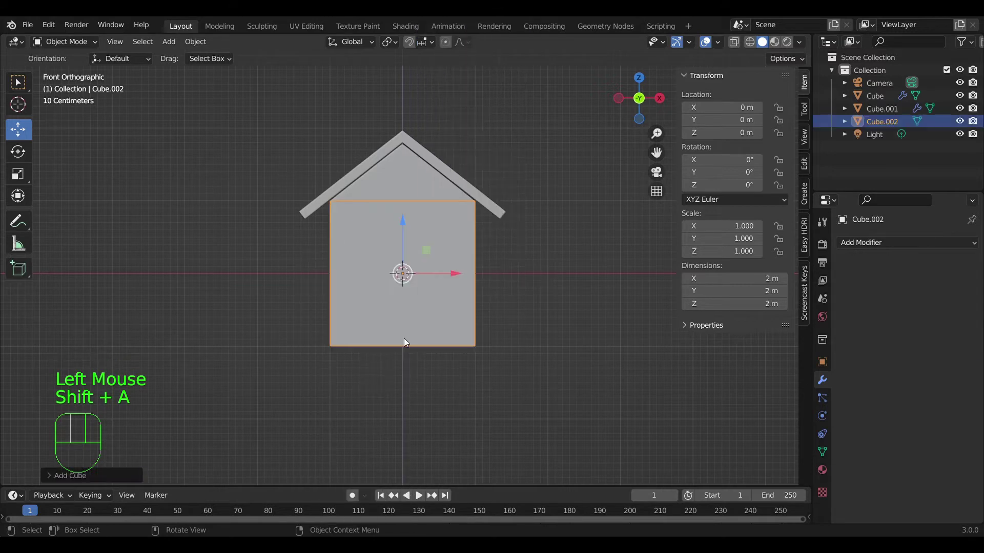
key("s")
key("z")
left_click(403, 287)
Step: Lower the slab under the house body and shift it back into place, checking top, side and front views
scroll("up", 3)
left_click_drag(399, 335, 418, 325)
key("s")
key("z")
left_click(469, 348)
left_click_drag(422, 231, 428, 282)
scroll("down", 3)
left_click_drag(486, 358, 412, 390)
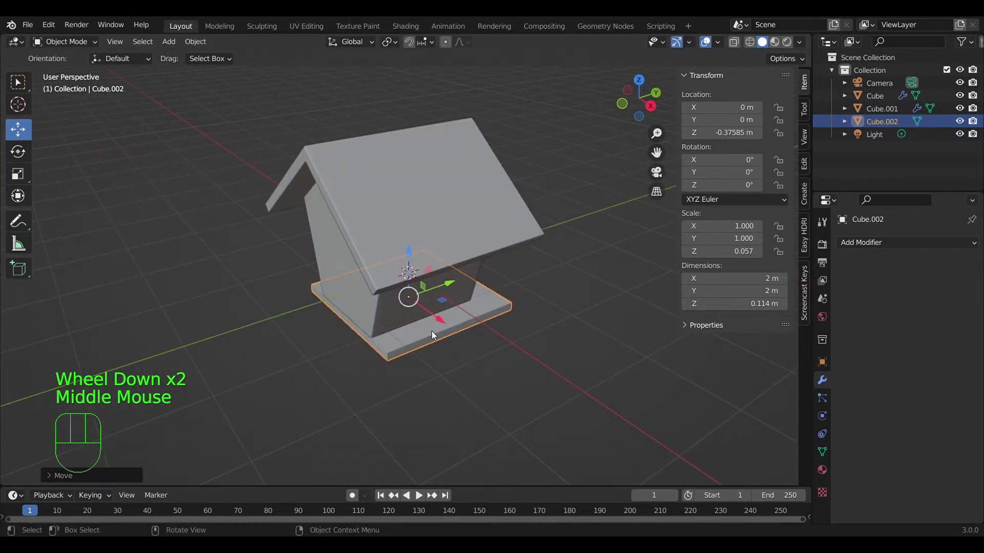
key("KP_7")
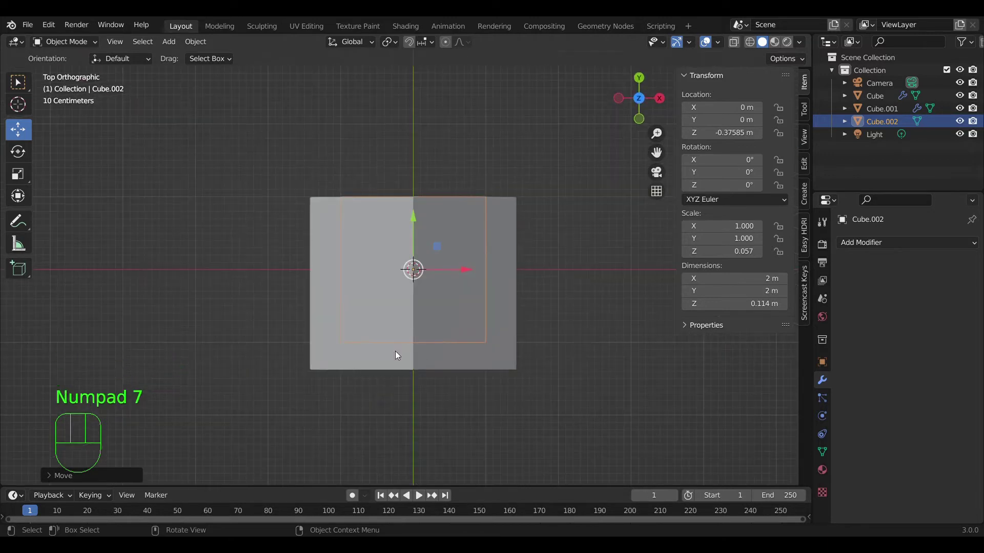
left_click_drag(418, 223, 415, 241)
left_click_drag(499, 378, 432, 317)
key("KP_3")
scroll("up", 3)
left_click_drag(420, 320, 424, 327)
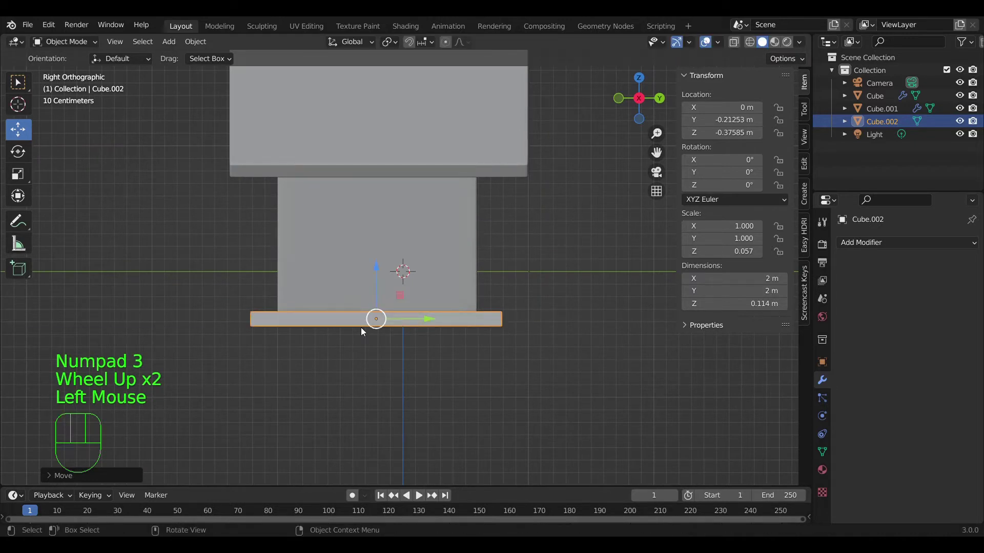
key("KP_1")
scroll("up", 3)
scroll("down", 3)
middle_click(412, 352)
scroll("up", 3)
Step: Loop-cut the floor slab close to its edges and give it a level-2 subdivision
key("Tab")
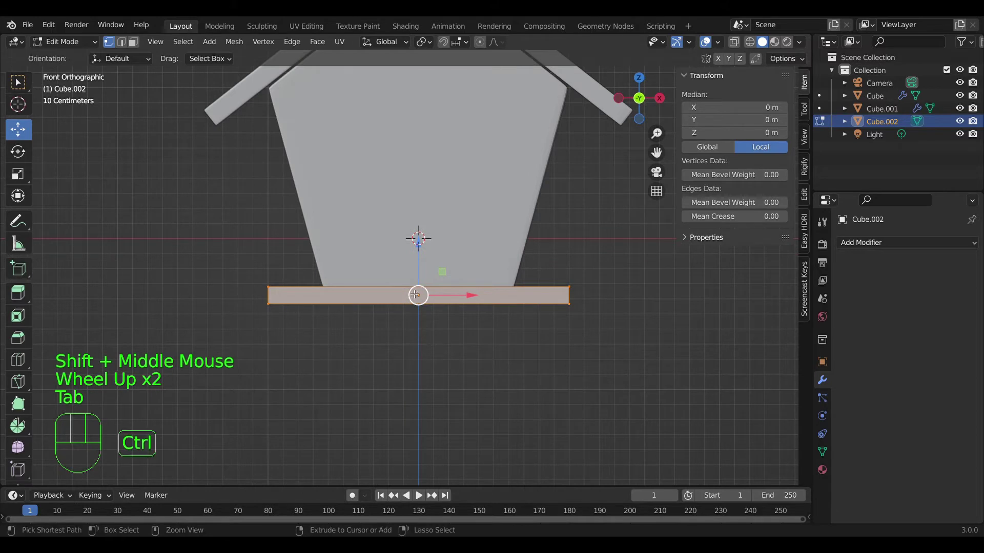
key("ctrl+r")
key("ctrl+r")
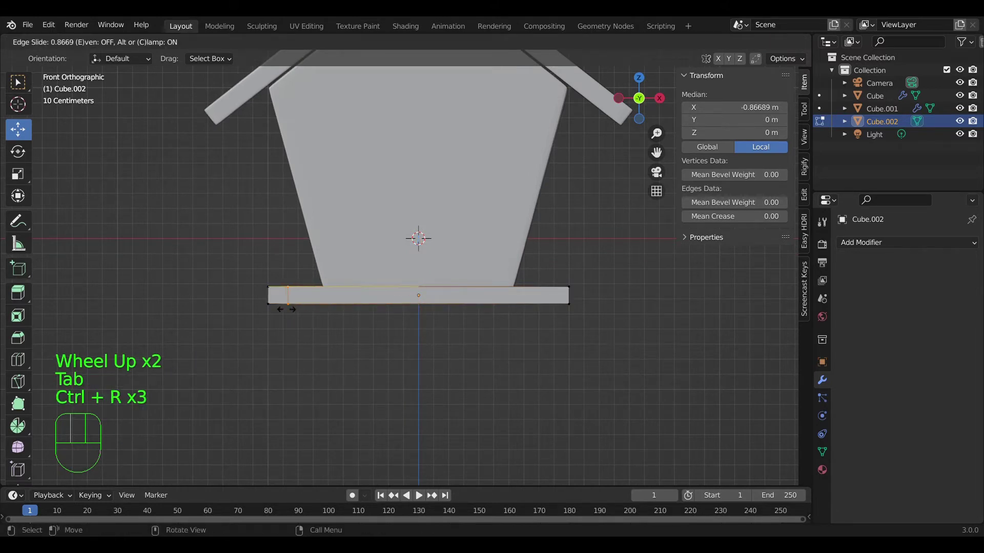
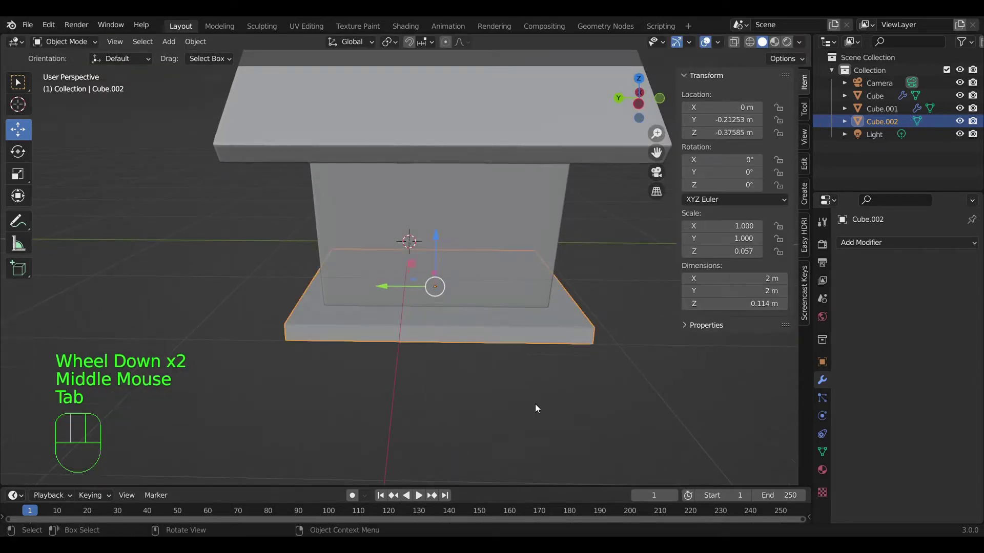
left_click_drag(859, 244, 500, 441)
left_click_drag(500, 442, 547, 435)
scroll("up", 3)
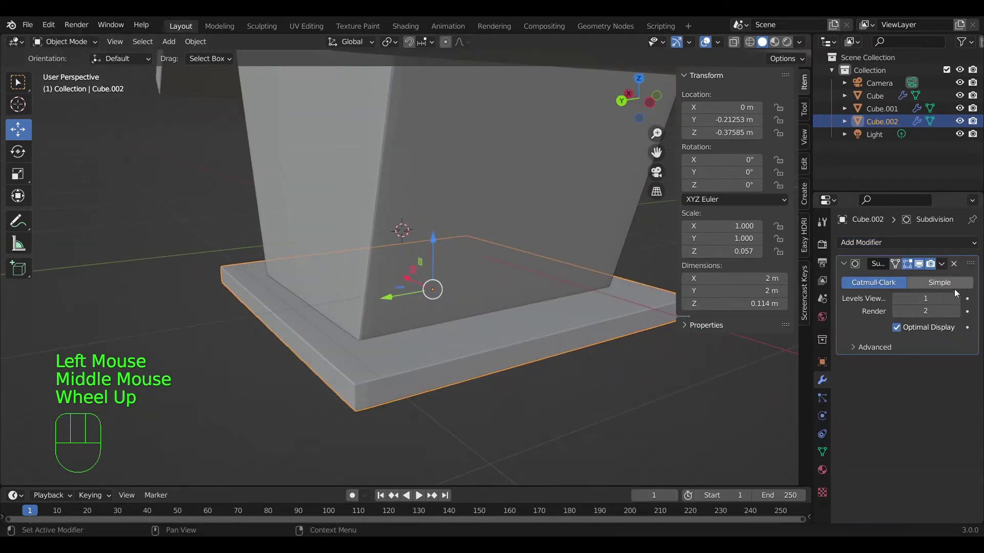
left_click(962, 298)
left_click_drag(479, 352, 264, 406)
left_click_drag(264, 406, 372, 399)
scroll("up", 3)
scroll("down", 3)
middle_click(399, 393)
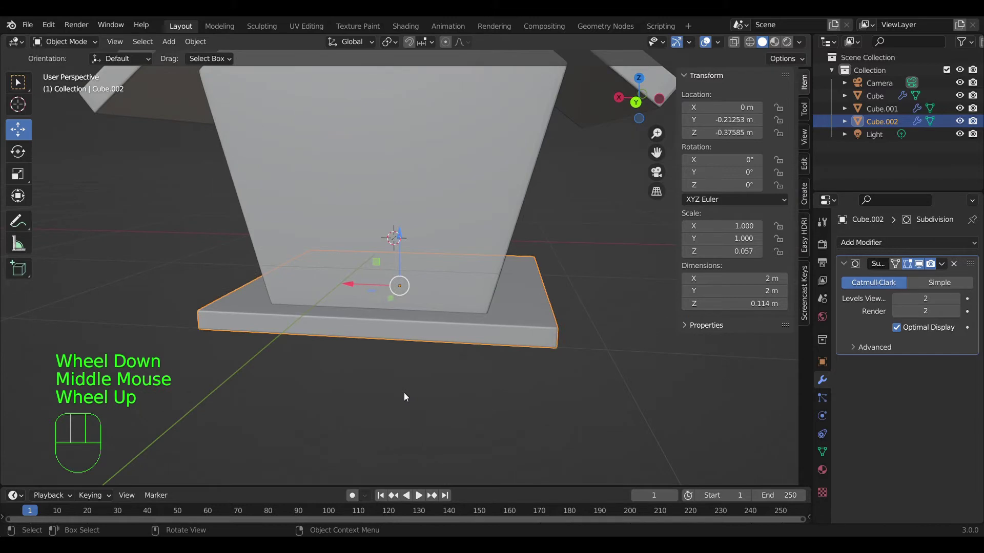
Step: Duplicate the floor slab, lower the copy beneath it and enlarge it into a wider base
key("KP_1")
key("shift+d")
right_click(459, 319)
left_click_drag(421, 247, 417, 277)
key("s")
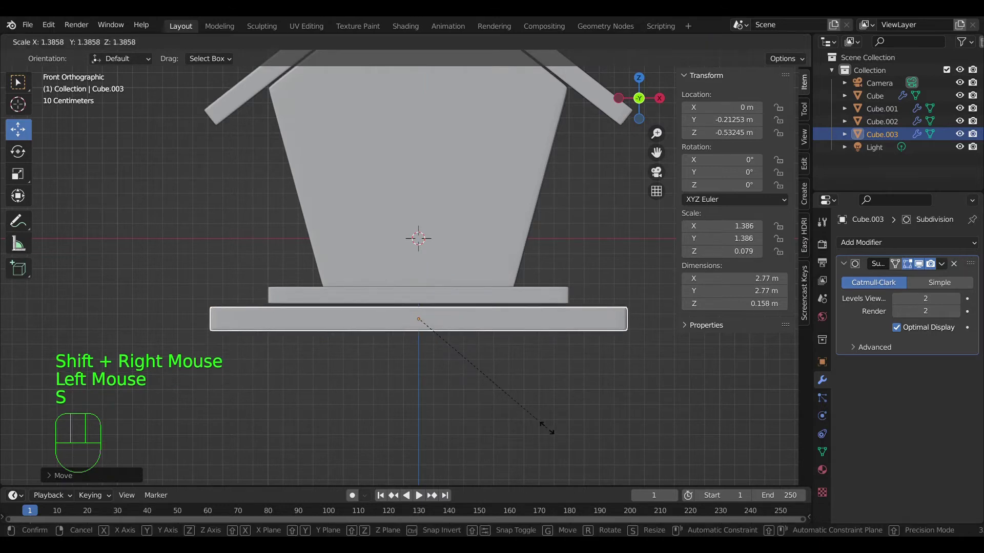
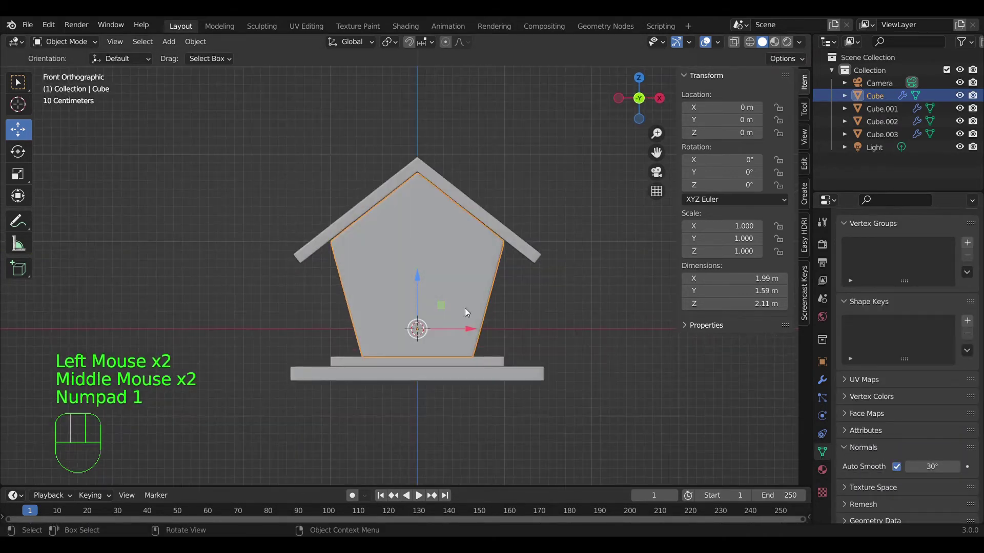
Step: Inspect the birdhouse from several angles and save the file
left_click(577, 297)
left_click_drag(436, 254, 448, 306)
scroll("down", 3)
left_click_drag(415, 315, 460, 350)
left_click_drag(449, 349, 441, 299)
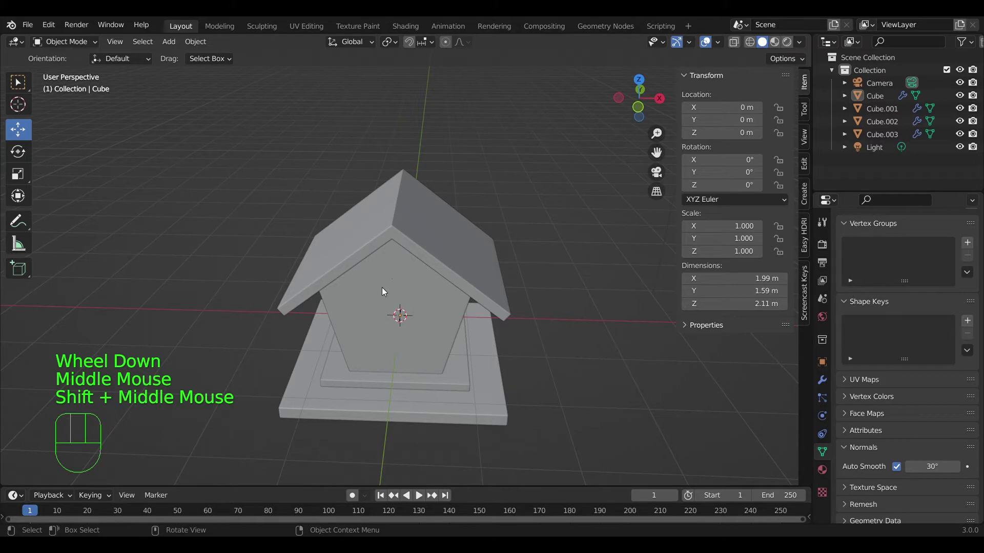
key("ctrl+s")
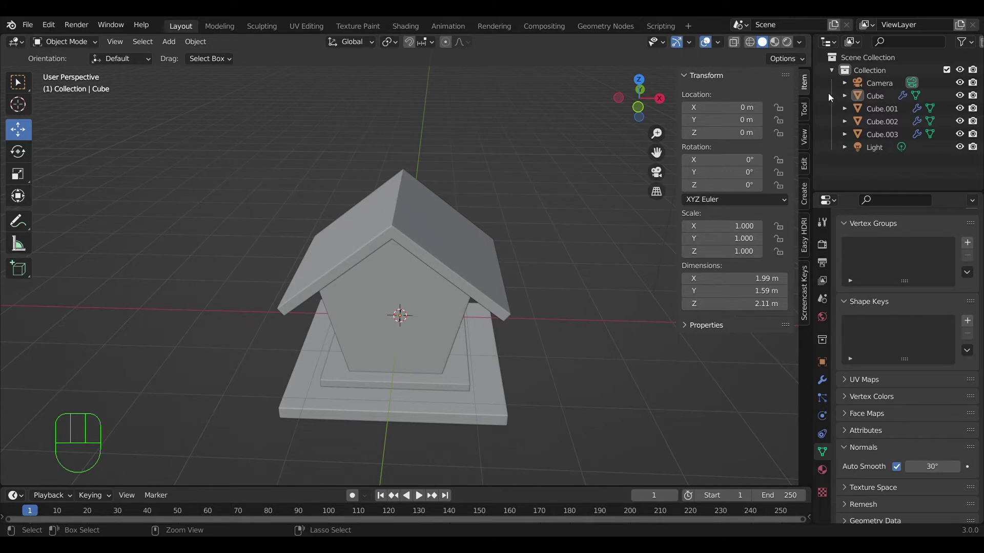
left_click_drag(456, 224, 439, 252)
scroll("up", 3)
left_click_drag(490, 268, 488, 231)
left_click_drag(374, 279, 433, 278)
key("KP_1")
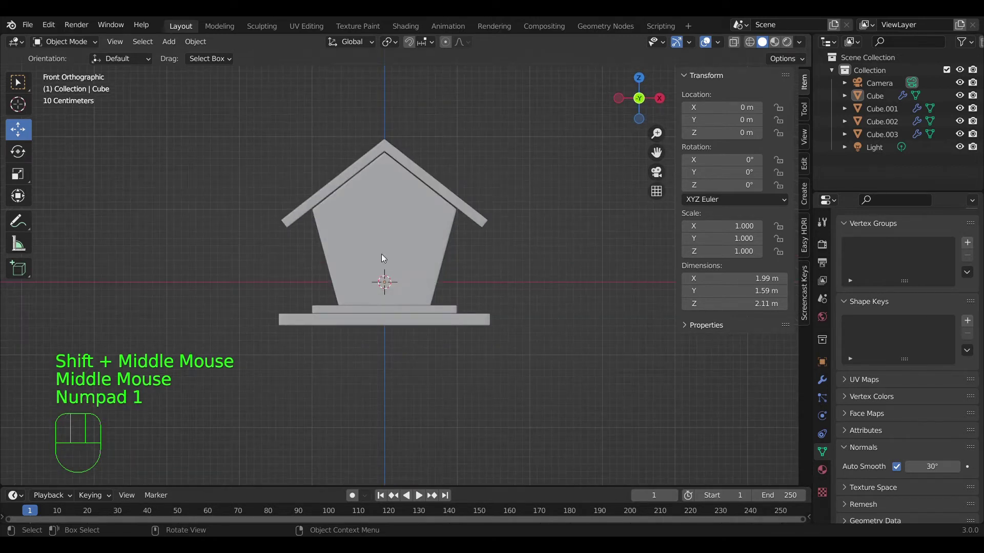
Step: Add a cylinder, rotate it 90° on X to lie sideways and shrink it to entrance-hole size
left_click(439, 209)
key("shift+a")
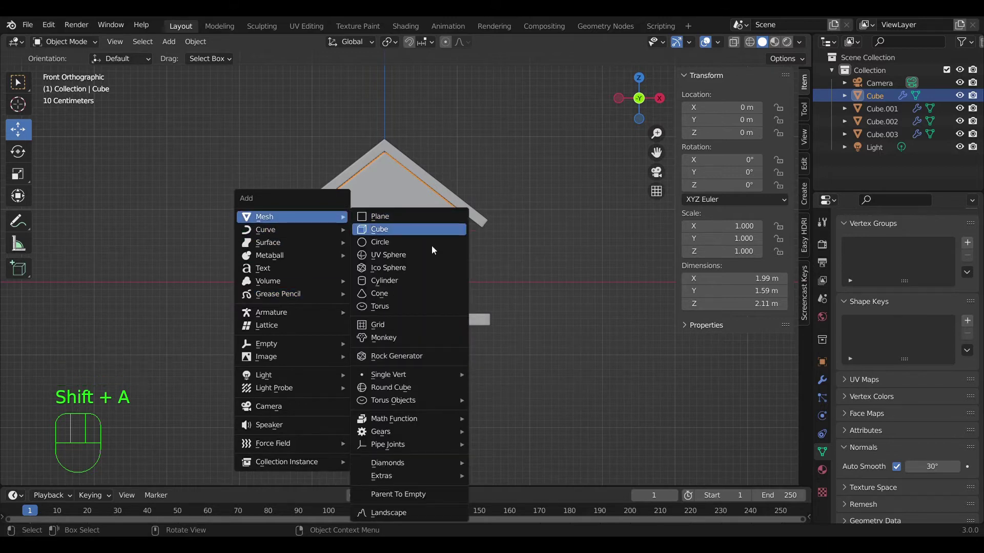
scroll("up", 3)
key("alt+r")
key("r")
key("x")
key("KP_9")
key("KP_0")
left_click(480, 309)
key("s")
left_click(413, 310)
left_click_drag(379, 243, 381, 142)
Step: Push the cylinder forward through the upper front wall and verify it pierces cleanly
key("KP_3")
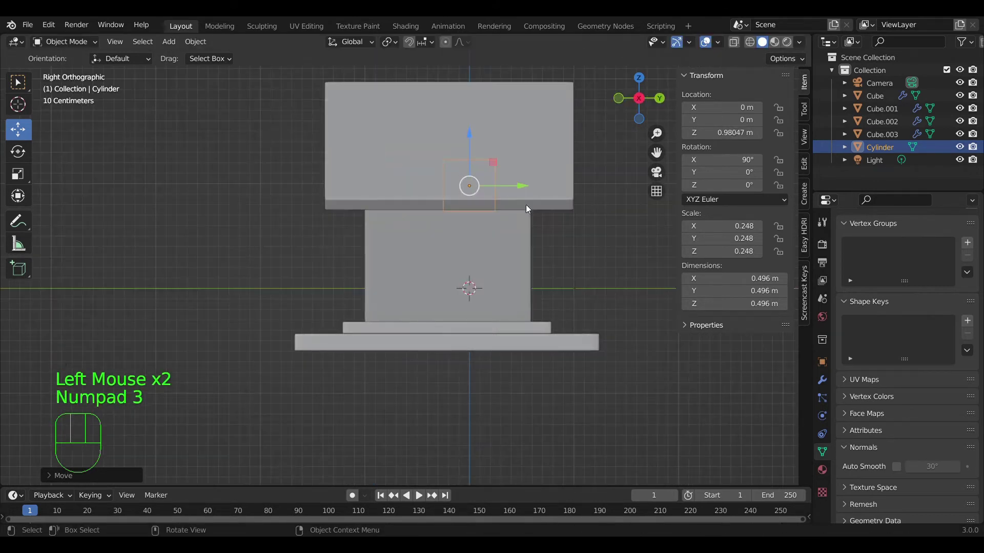
left_click_drag(523, 189, 414, 213)
scroll("up", 3)
left_click_drag(298, 273, 418, 288)
key("KP_1")
left_click_drag(447, 204, 433, 260)
scroll("up", 3)
left_click_drag(401, 264, 402, 216)
right_click(359, 187)
left_click(896, 472)
left_click_drag(354, 263, 400, 299)
left_click_drag(447, 238, 461, 225)
left_click_drag(497, 242, 497, 313)
scroll("up", 3)
middle_click(494, 299)
left_click(512, 247)
middle_click(480, 295)
left_click(453, 233)
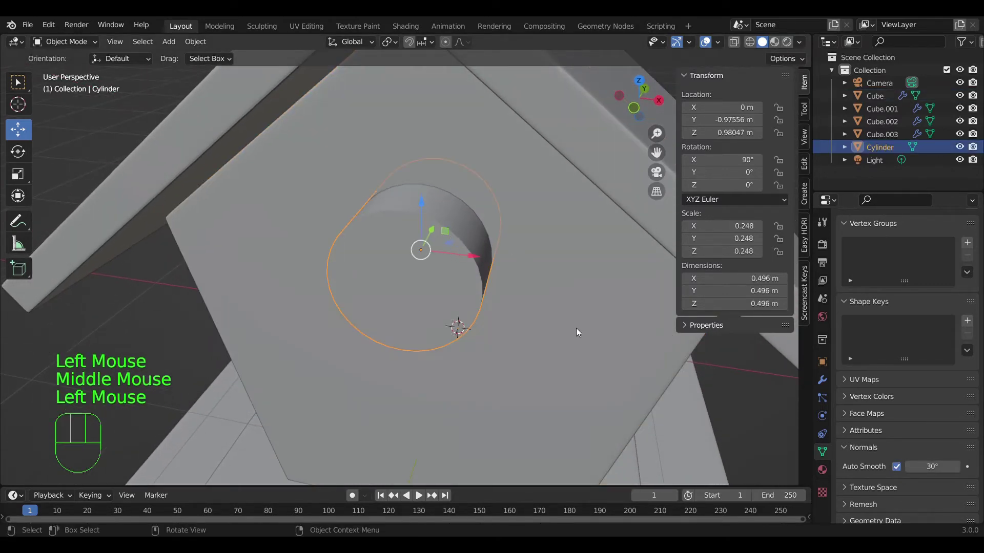
Step: Raise the wall's Subdivision viewport and render levels to 3
left_click(547, 299)
left_click(576, 320)
left_click(827, 379)
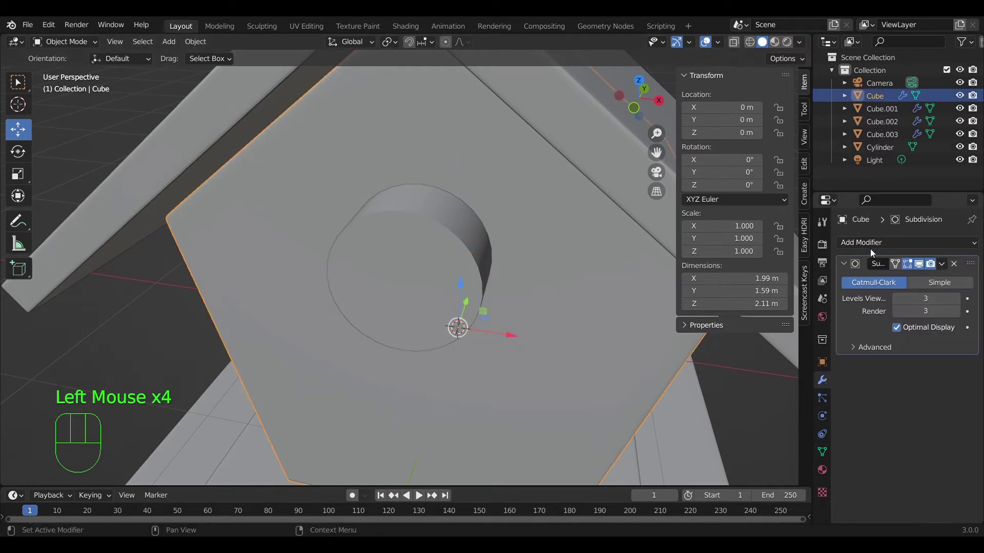
Step: Add a Boolean Difference modifier on the wall with the Cylinder as cutting object
left_click_drag(874, 248, 862, 281)
left_click_drag(877, 243, 715, 307)
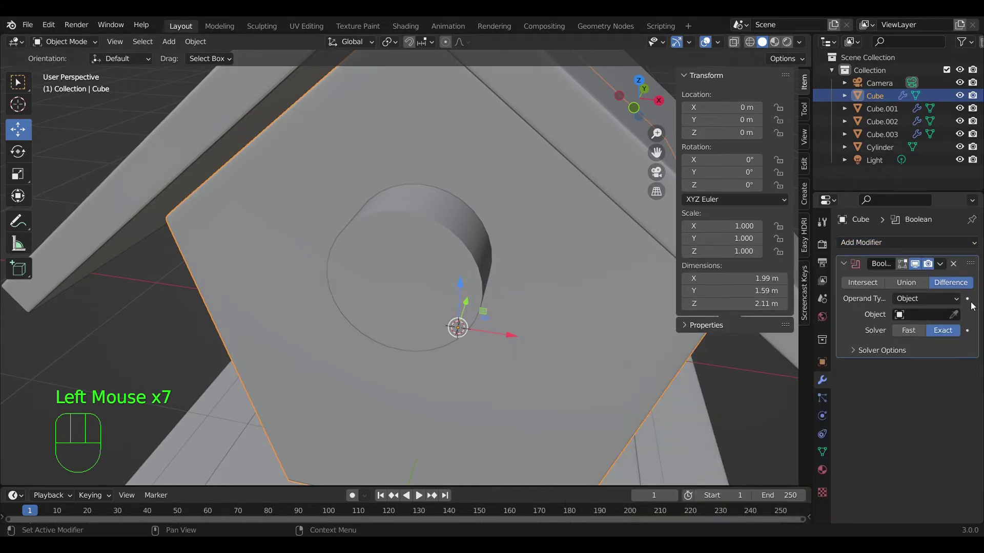
left_click(960, 315)
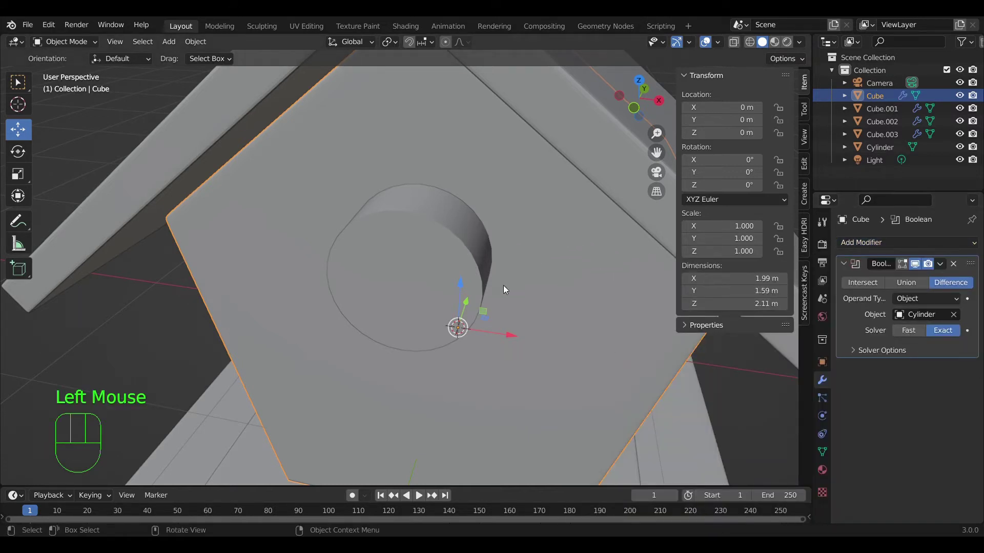
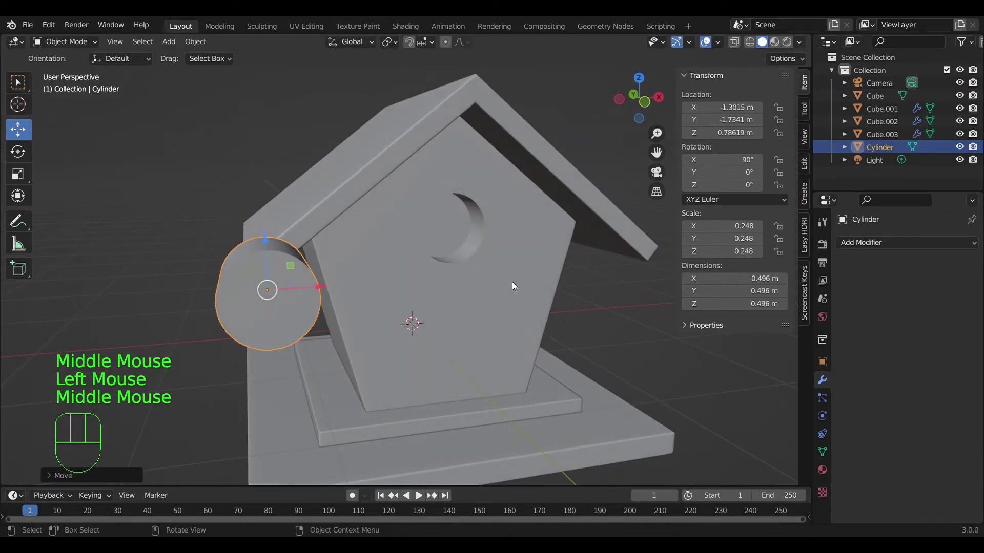
Step: Delete the cutter cylinder and check the round entrance hole via Viewport Shading
key("x")
left_click_drag(480, 270, 480, 286)
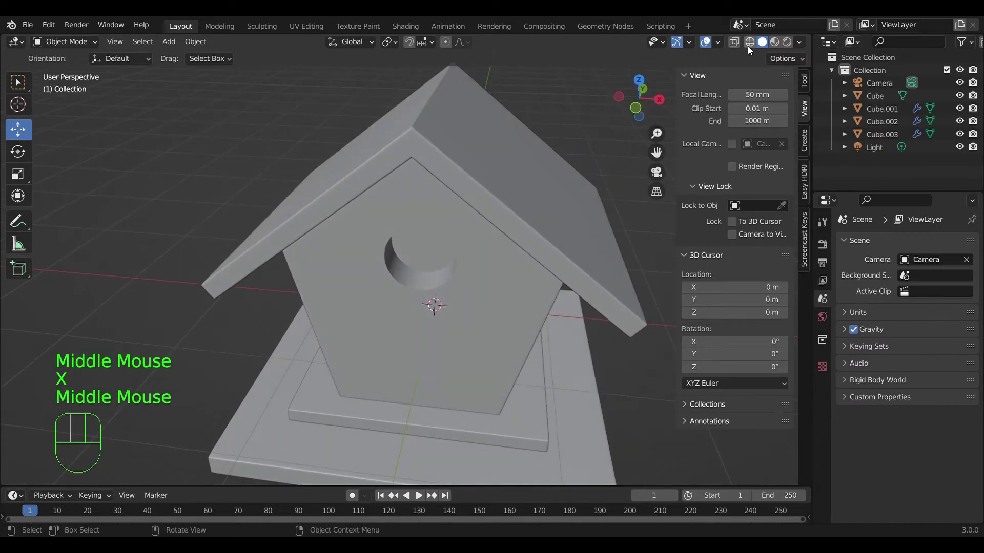
left_click(799, 41)
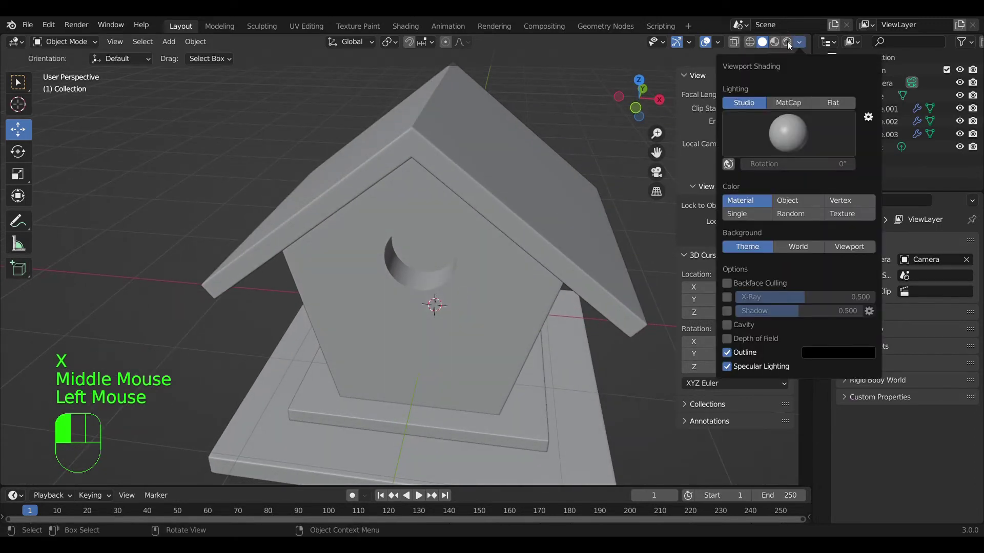
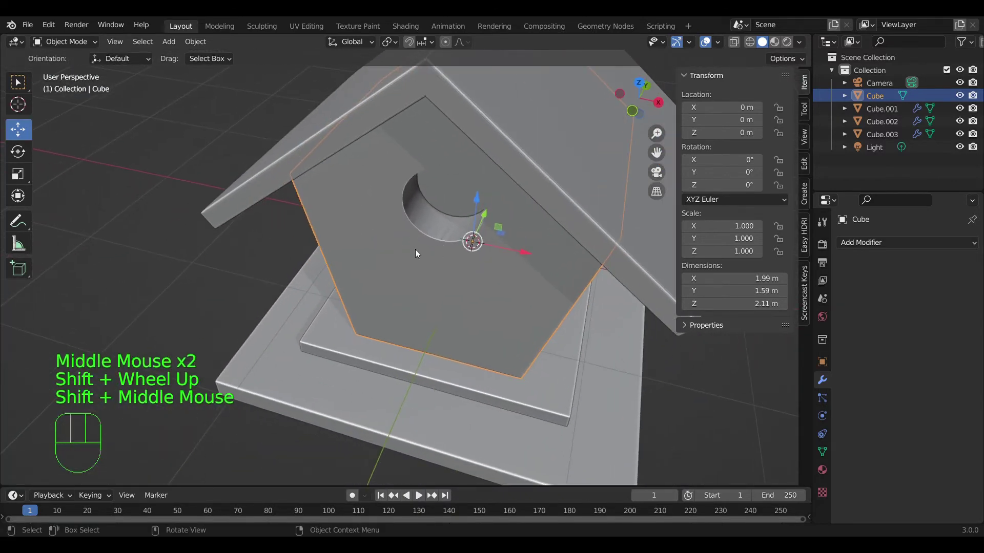
Step: Add a cylinder in front view and rotate it 90 degrees about X so it lies sideways
key("KP_1")
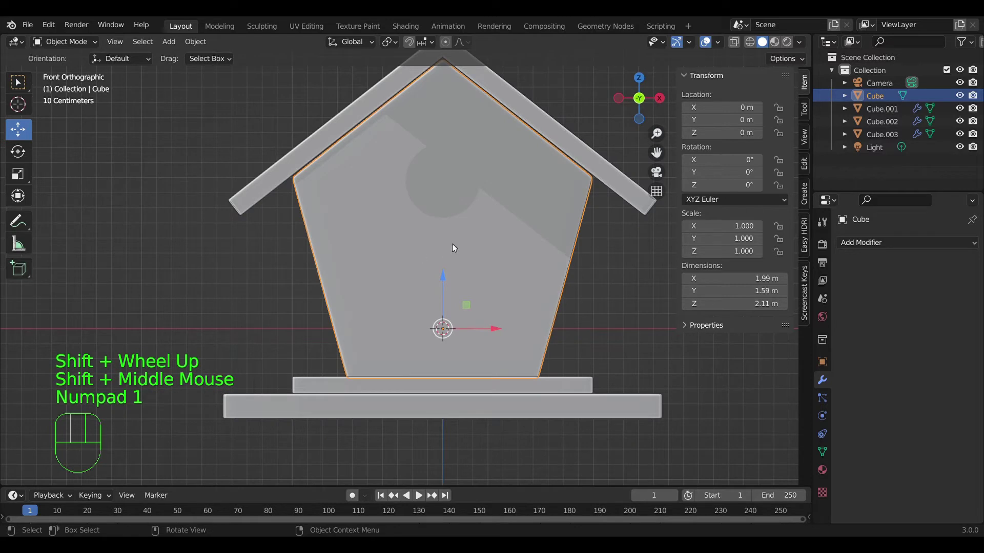
key("shift+a")
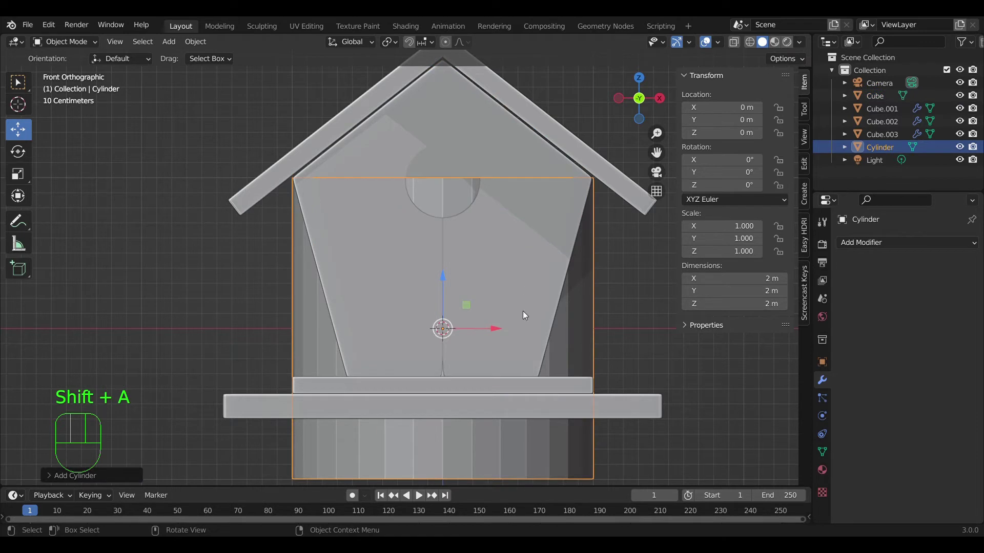
key("r")
key("x")
key("KP_9")
key("KP_0")
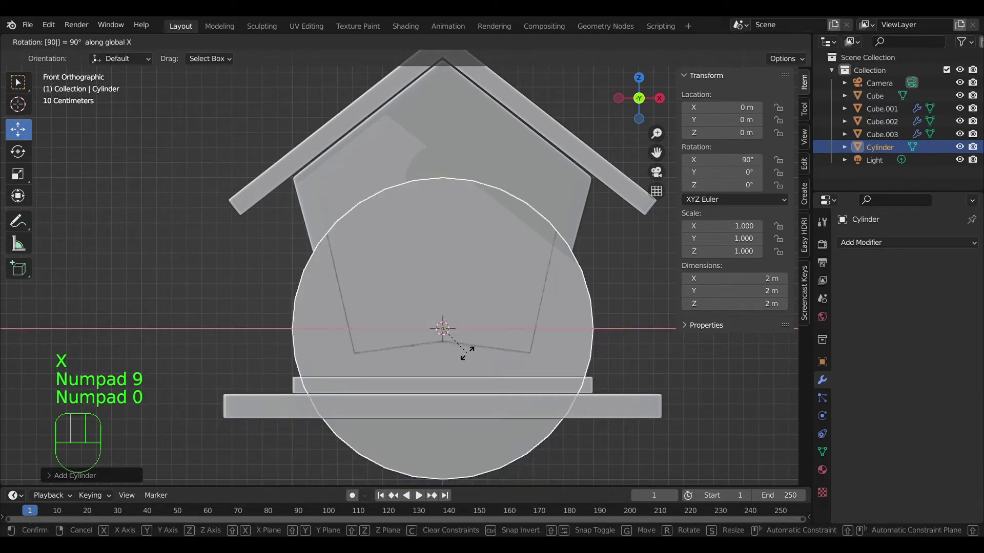
Step: Shrink the cylinder and move it along Y out to the birdhouse front wall
left_click(476, 357)
key("s")
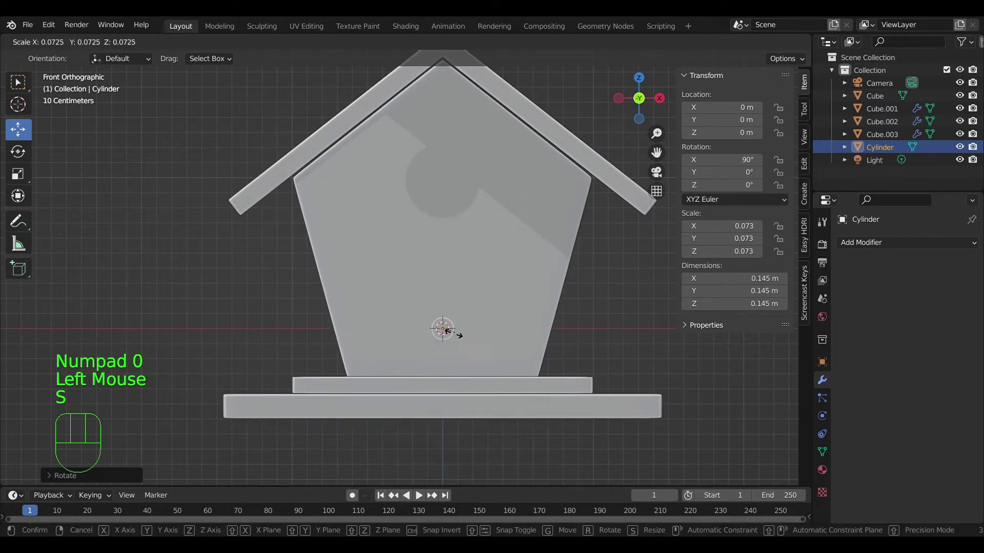
left_click(454, 341)
scroll("up", 3)
left_click_drag(448, 319, 453, 277)
left_click_drag(483, 267, 480, 155)
scroll("down", 3)
key("KP_3")
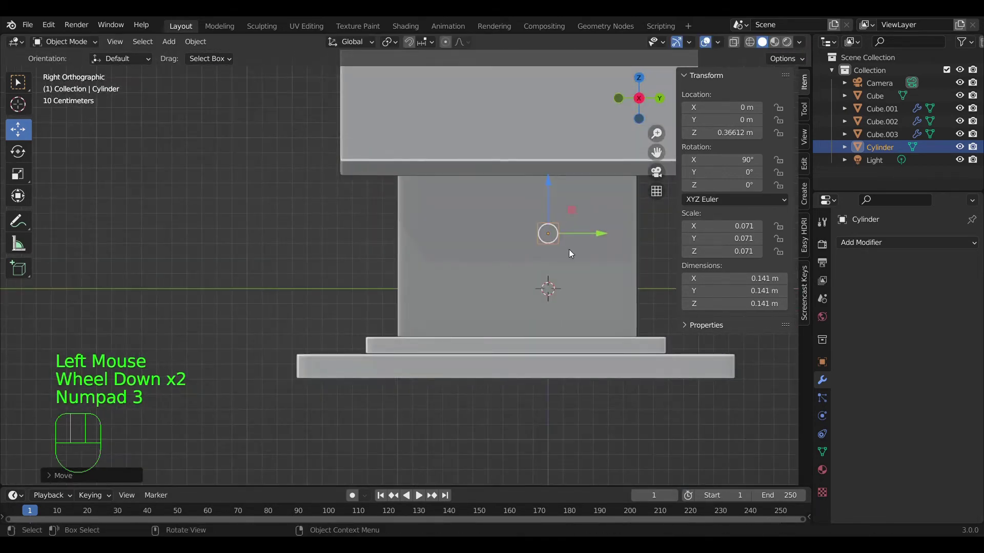
left_click_drag(589, 236, 401, 245)
Step: Stretch the cylinder along Y into a peg and scale it thinner
key("s")
key("y")
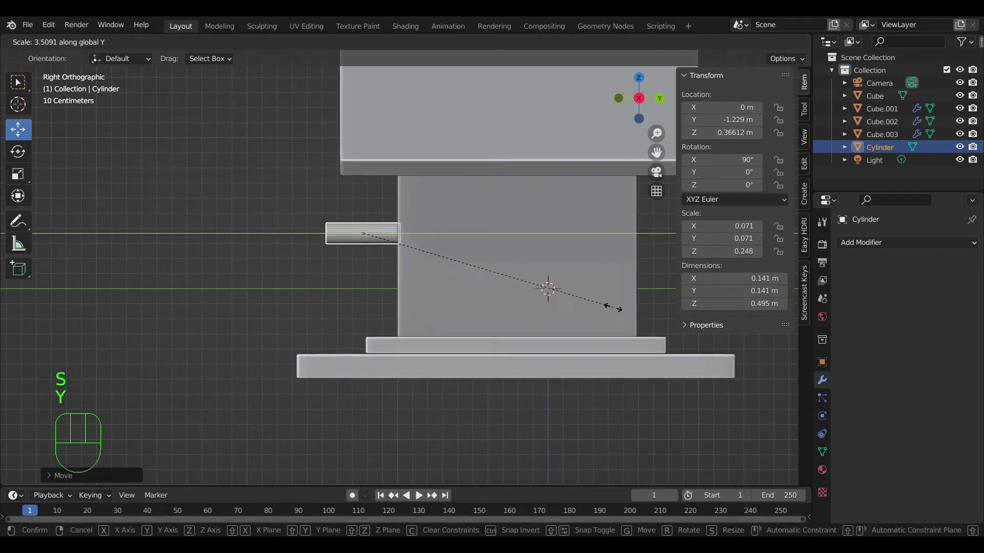
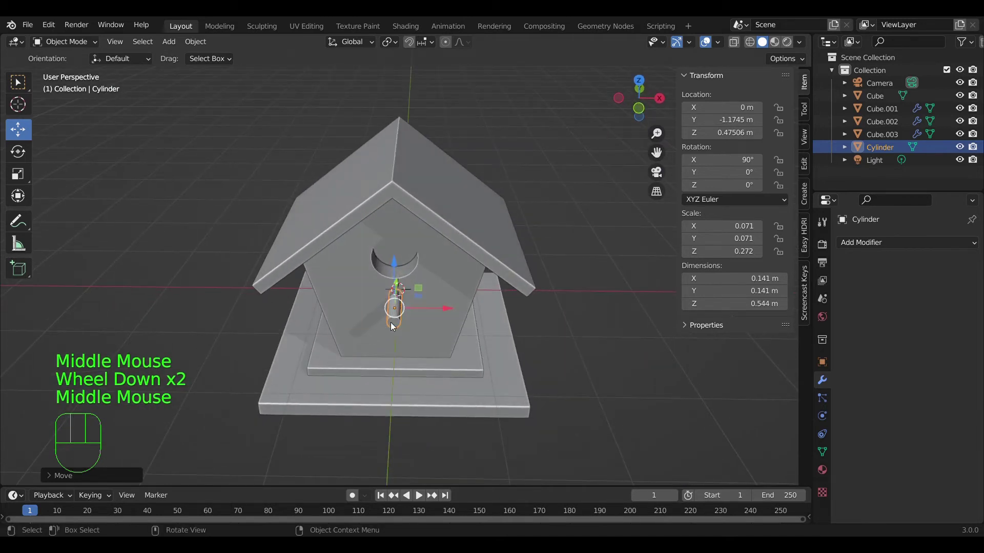
scroll("up", 3)
key("s")
left_click(474, 344)
key("KP_3")
left_click(369, 290)
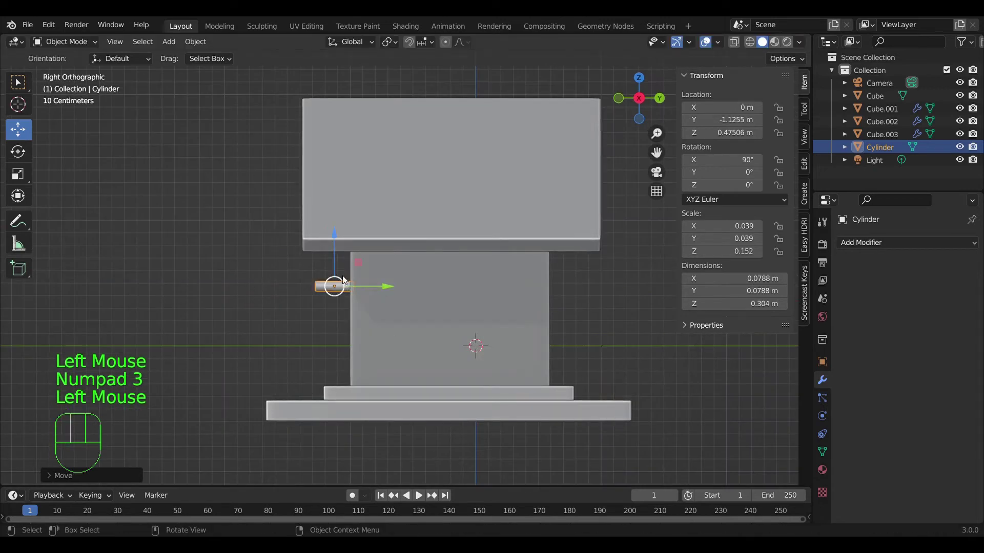
left_click(336, 259)
left_click(211, 362)
Step: Raise the peg along Z so it pokes out just below the round entrance hole
scroll("up", 3)
left_click_drag(310, 358, 406, 372)
scroll("down", 3)
scroll("up", 3)
left_click_drag(397, 389, 449, 393)
left_click_drag(441, 333, 433, 312)
scroll("up", 3)
left_click_drag(400, 324, 405, 346)
left_click_drag(385, 326, 399, 306)
scroll("up", 3)
scroll("down", 3)
middle_click(369, 302)
key("KP_5")
scroll("up", 3)
middle_click(375, 271)
key("KP_1")
left_click_drag(490, 310, 491, 364)
middle_click(412, 345)
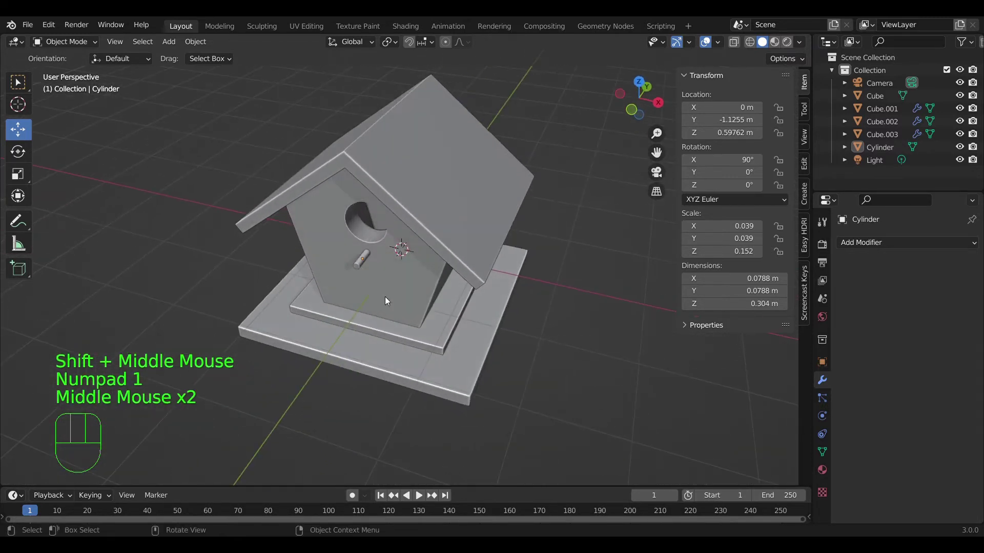
scroll("down", 3)
middle_click(355, 266)
scroll("up", 3)
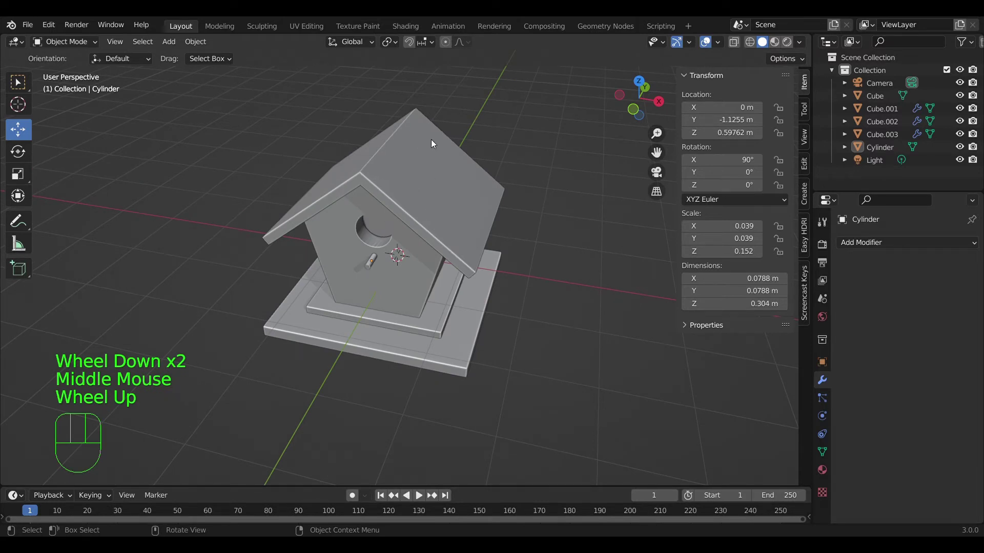
Step: Duplicate the roof piece with Shift+D and leave the copy in place
left_click(395, 168)
key("shift+d")
key("shift+d")
right_click(436, 110)
key("shift+d")
key("KP_3")
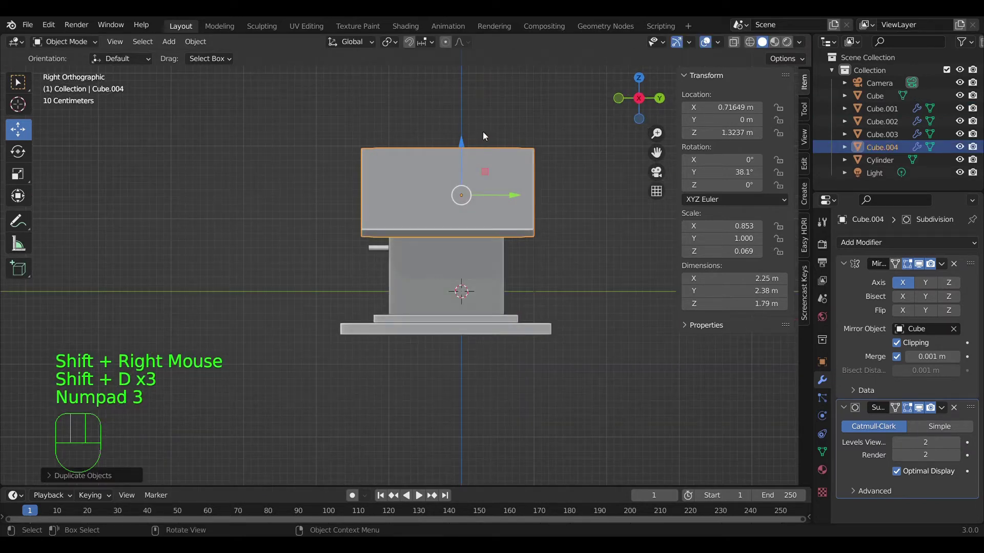
Step: Slide the roof copy along Y and scale it to a thin ~0.126 m slice, checked from the back
left_click_drag(513, 196, 609, 209)
key("s")
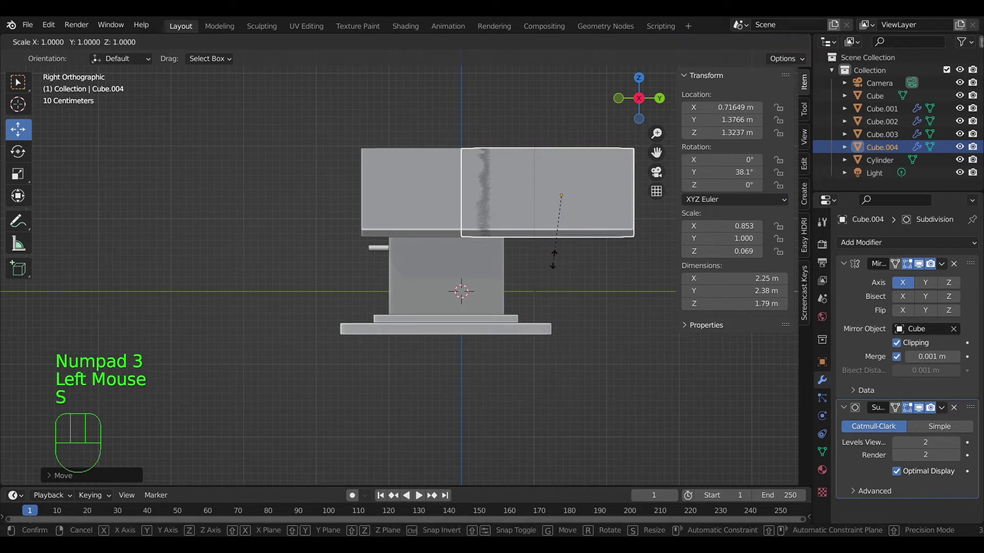
key("y")
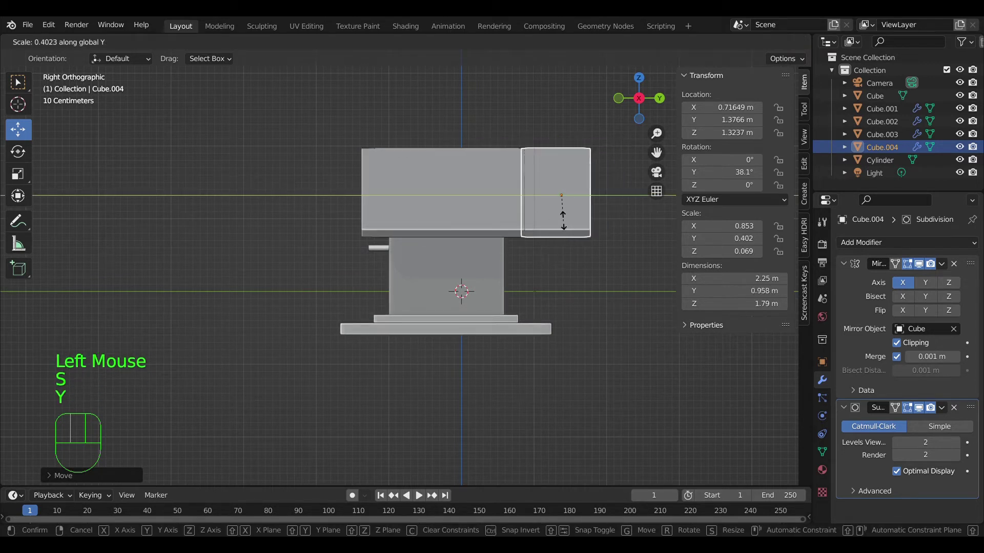
left_click(568, 198)
key("KP_3")
key("ctrl+KP_1")
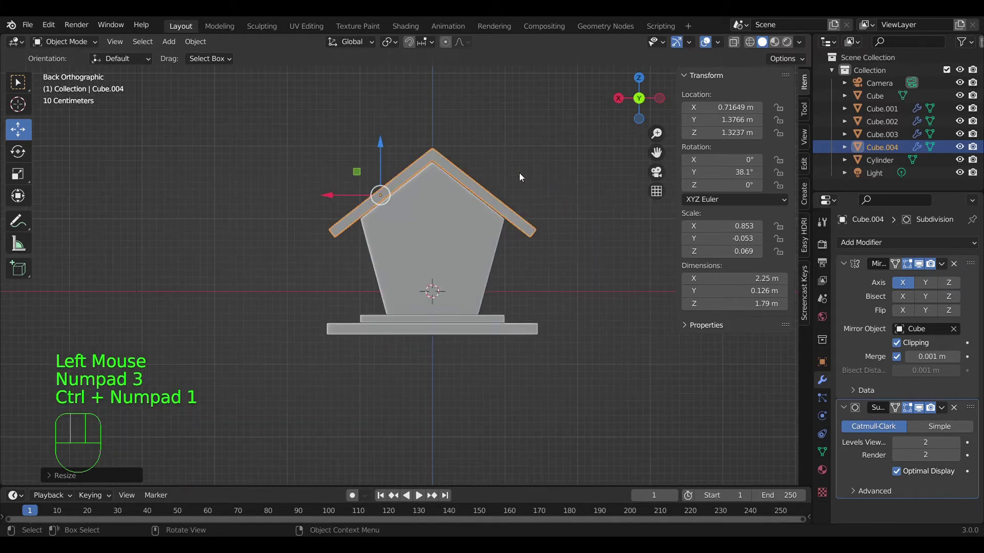
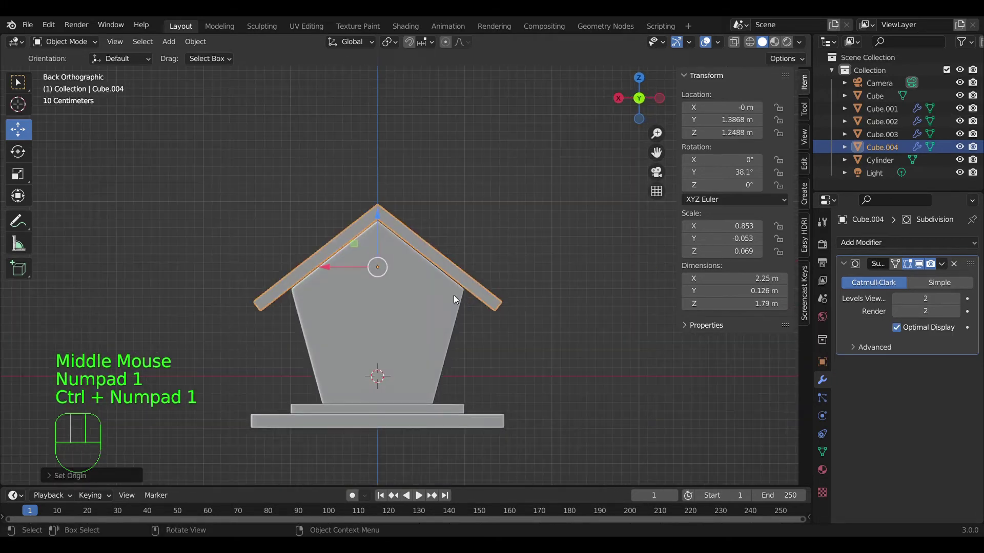
Step: In Edit Mode, move the slice's ridge edges along X, Y and Z into a peaked shape
scroll("up", 3)
key("s")
right_click(396, 239)
scroll("down", 3)
key("Tab")
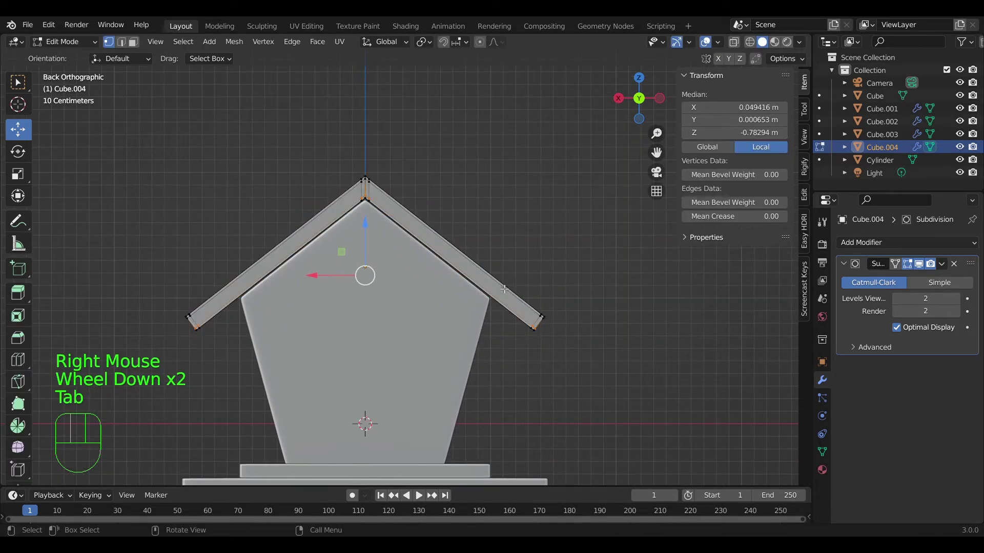
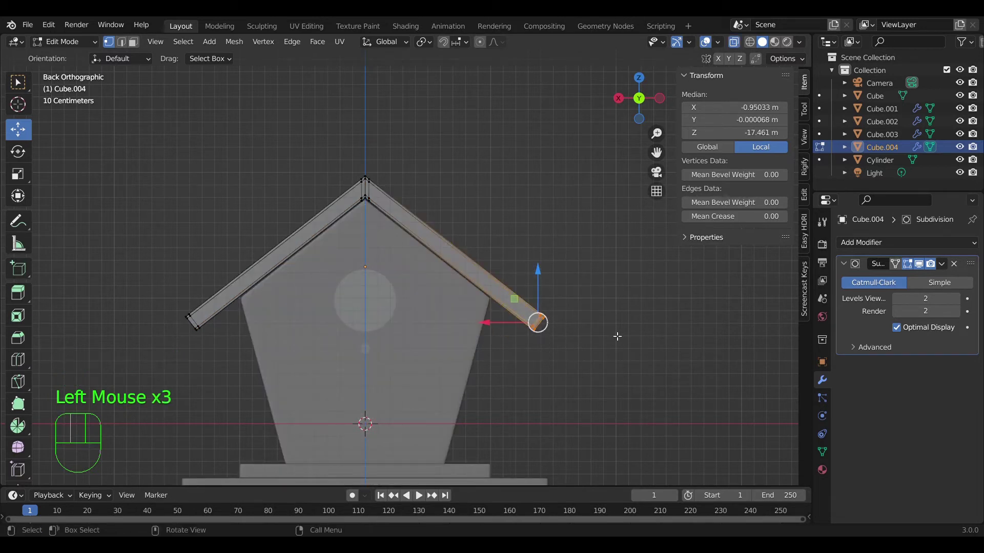
key("g")
key("x")
key("x")
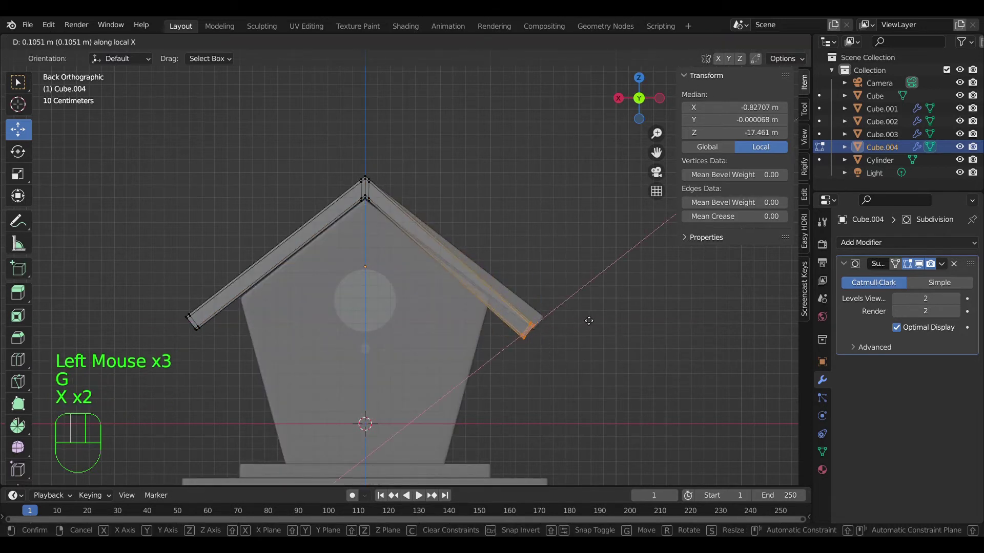
key("y")
key("y")
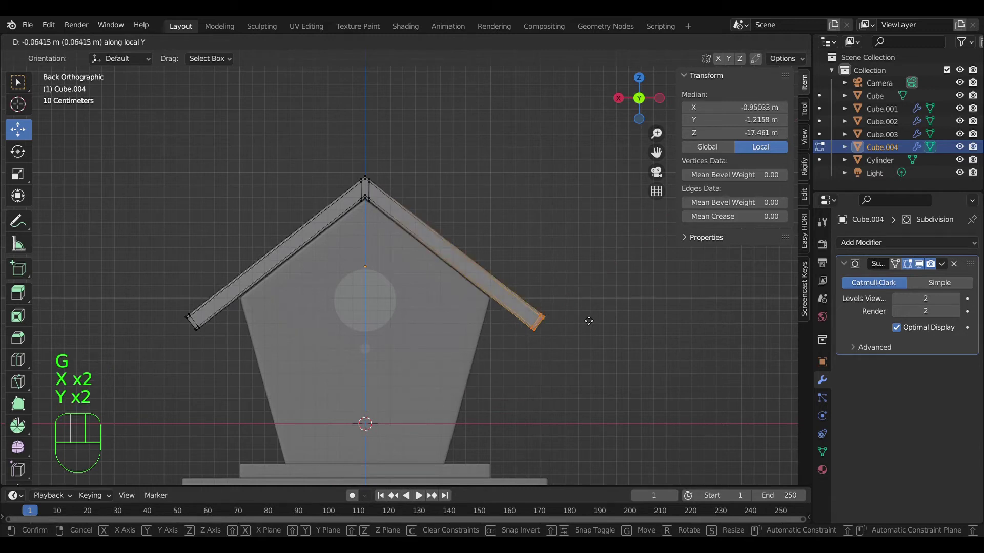
key("z")
key("z")
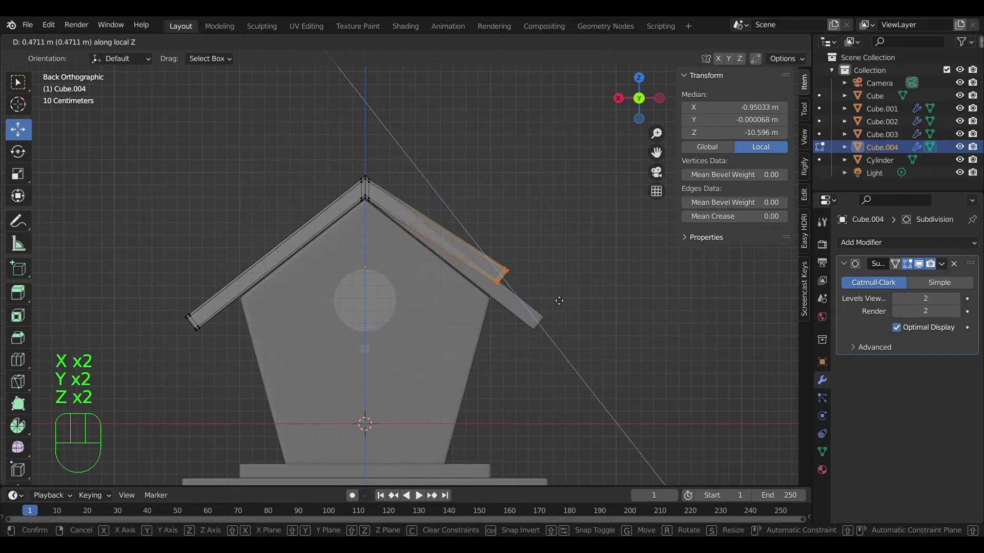
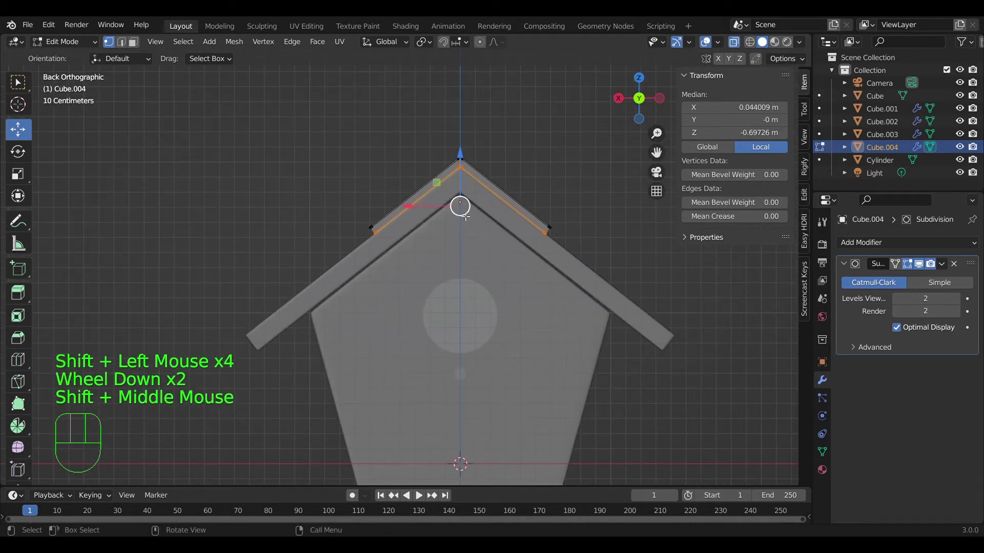
Step: Extrude the cap edges down over the roof into a gable frame, then thicken the cap along Y
key("e")
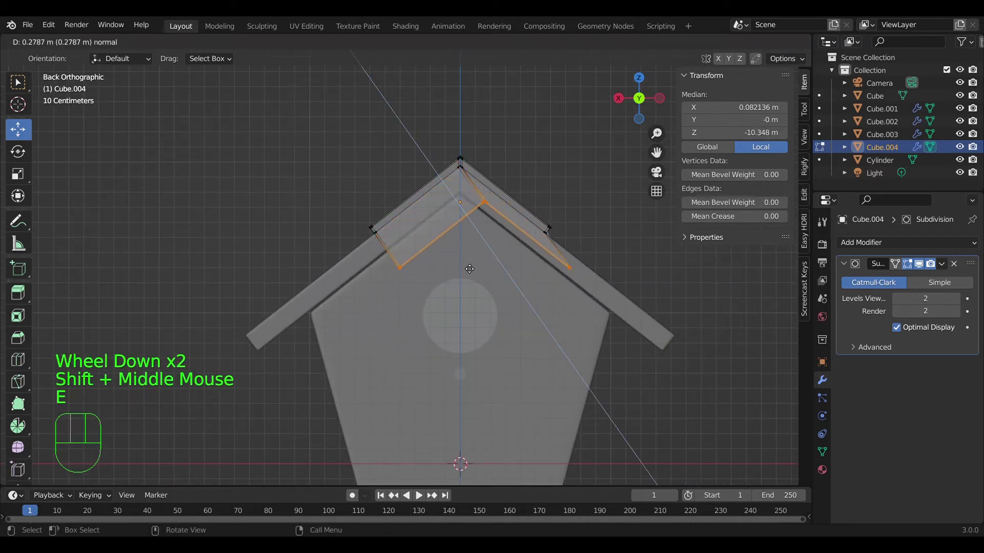
key("z")
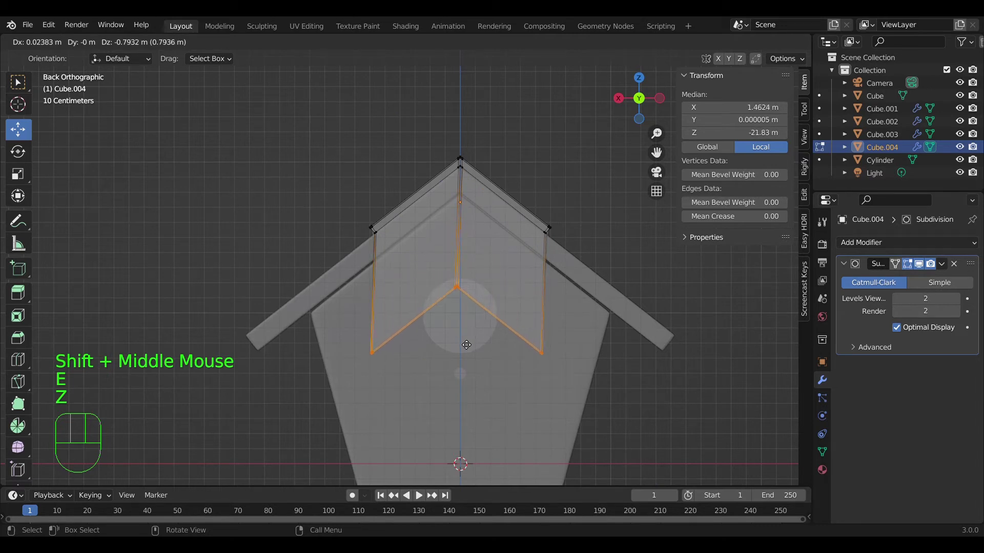
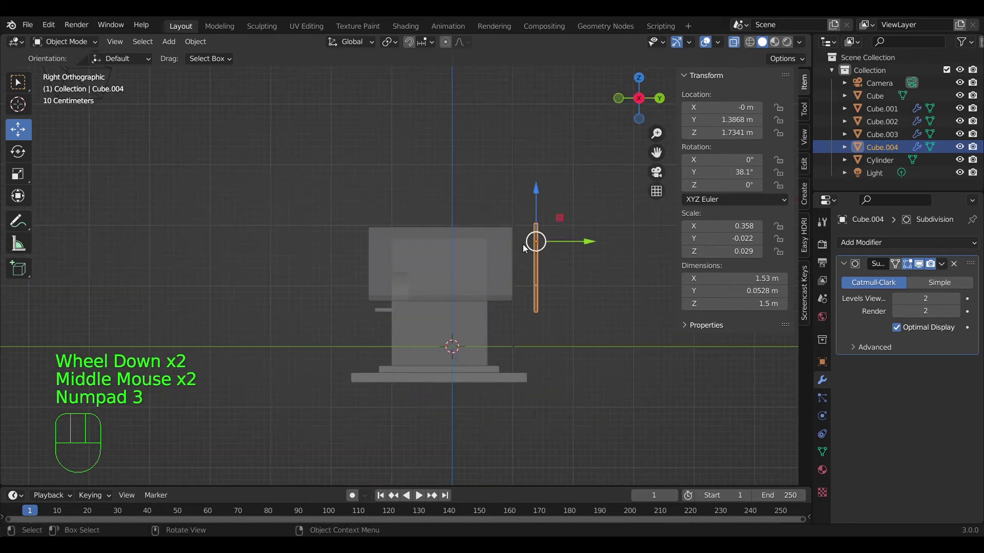
left_click(571, 251)
left_click(542, 255)
key("s")
key("y")
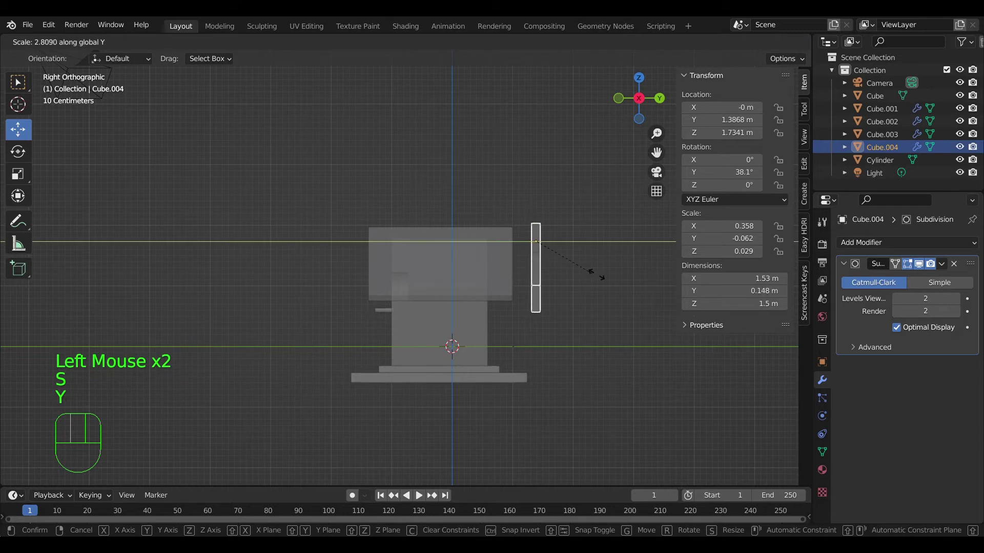
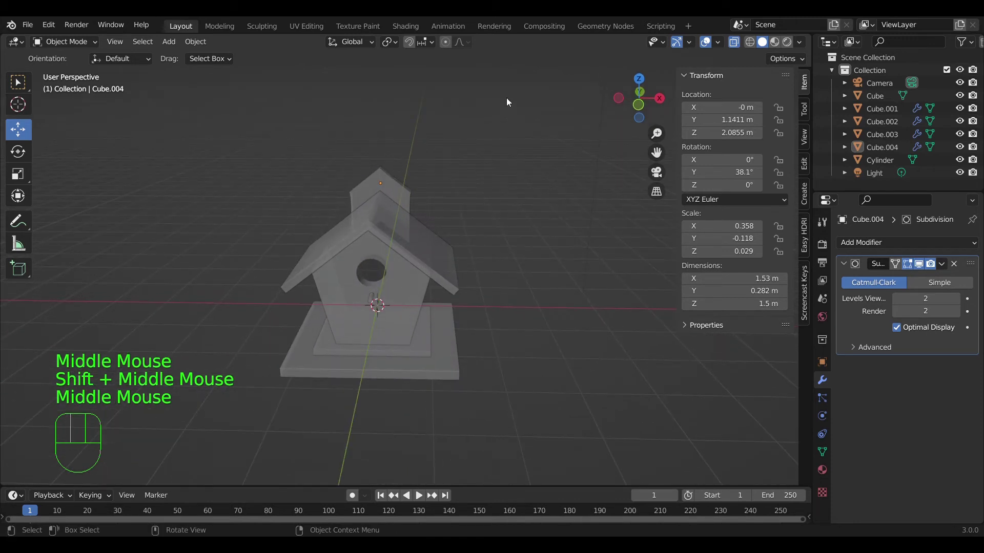
left_click(736, 48)
scroll("up", 3)
left_click_drag(423, 269, 454, 287)
left_click_drag(435, 316, 474, 277)
left_click_drag(454, 293, 474, 277)
left_click_drag(441, 214, 435, 225)
scroll("down", 3)
left_click_drag(445, 240, 456, 220)
scroll("down", 3)
left_click_drag(404, 302, 409, 316)
left_click_drag(433, 312, 414, 335)
scroll("up", 3)
left_click_drag(452, 333, 459, 275)
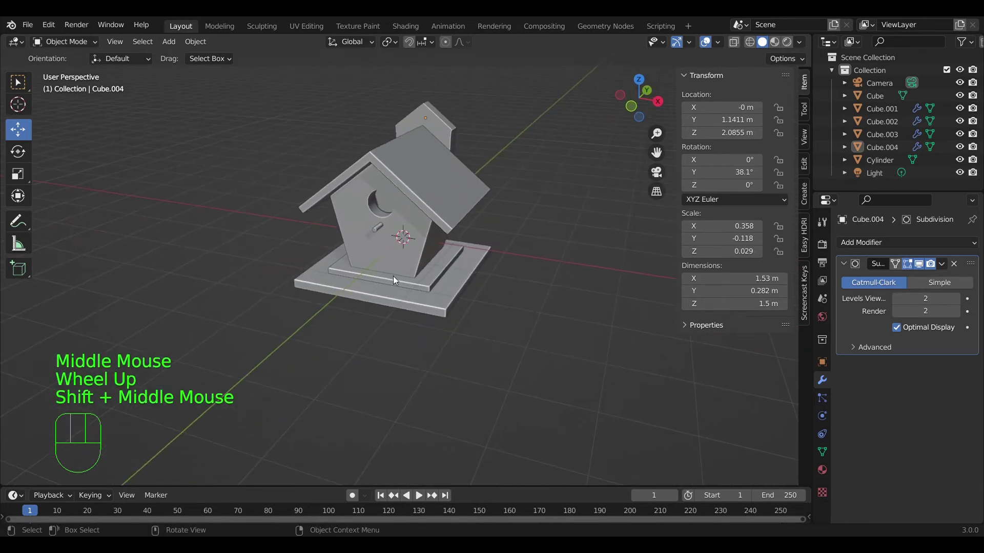
scroll("up", 3)
left_click_drag(405, 313, 441, 313)
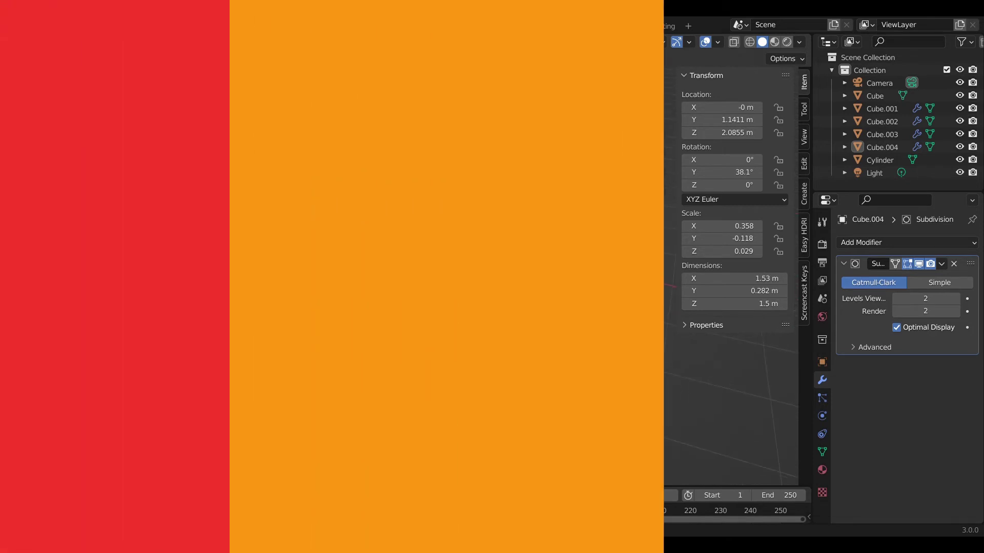
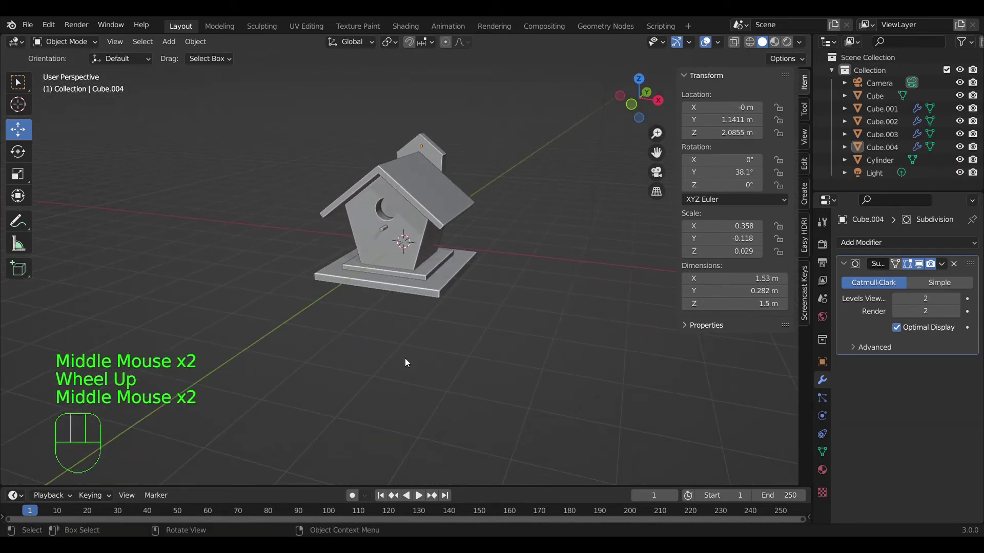
Step: From camera view, dolly the 85 mm camera back until the whole birdhouse is framed
key("ctrl+alt+KP_0")
left_click(473, 154)
key("g")
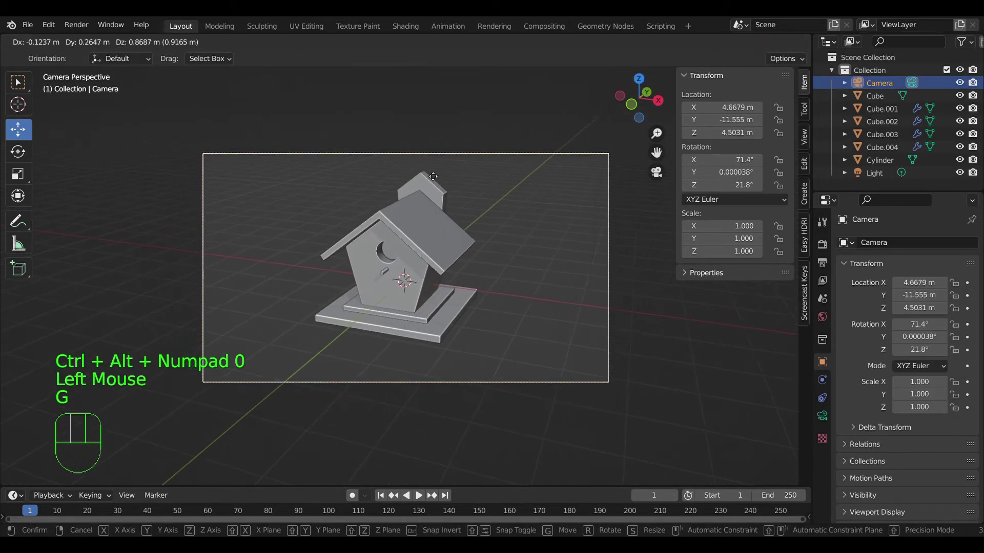
left_click(436, 169)
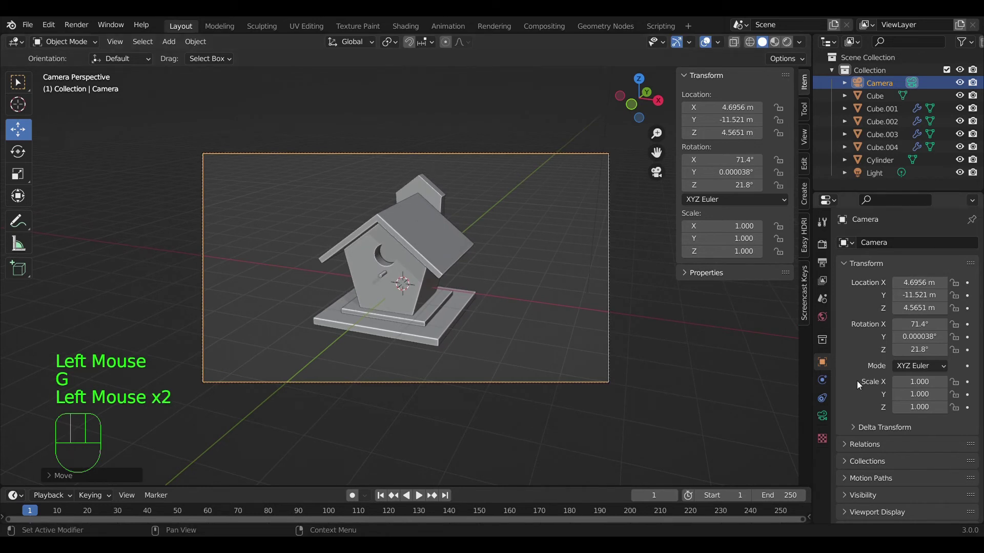
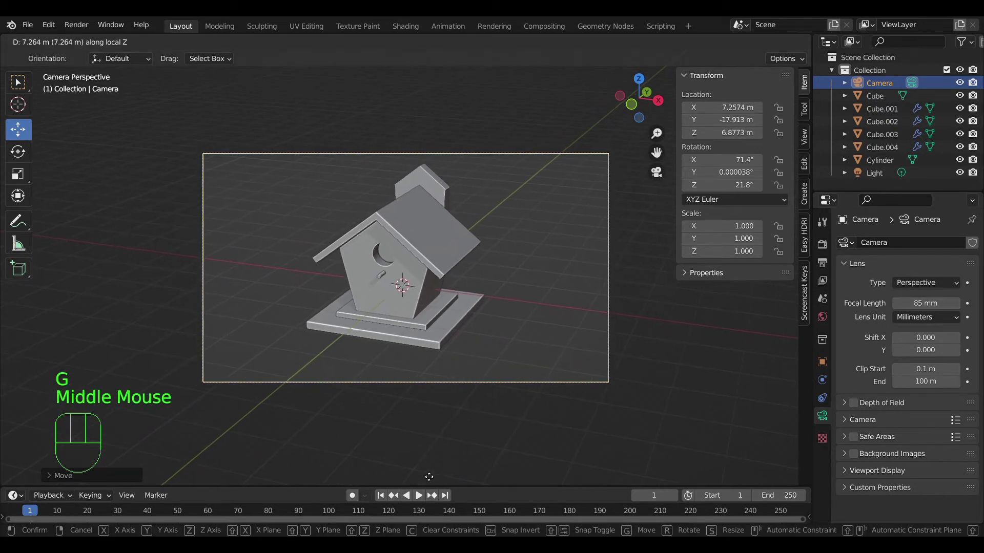
left_click(427, 486)
key("g")
left_click(444, 226)
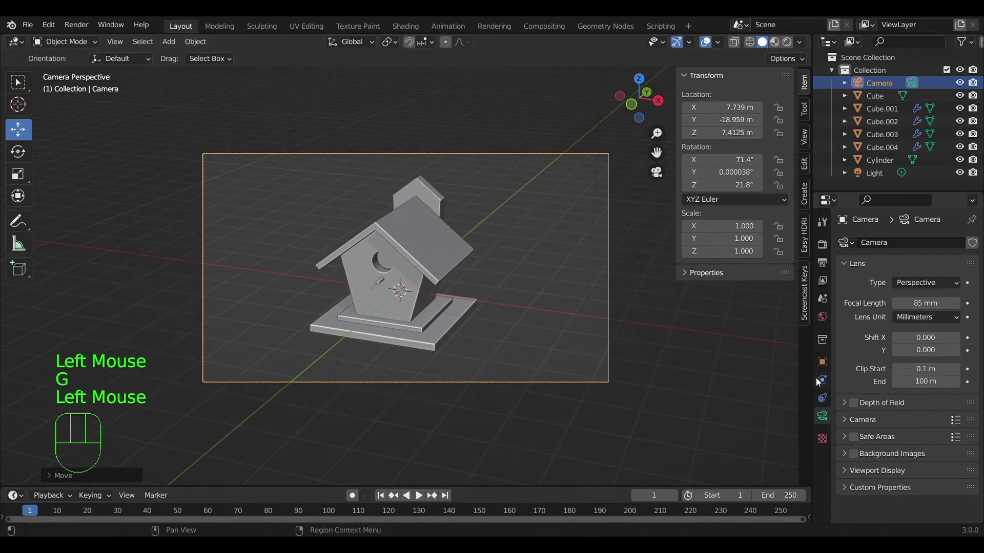
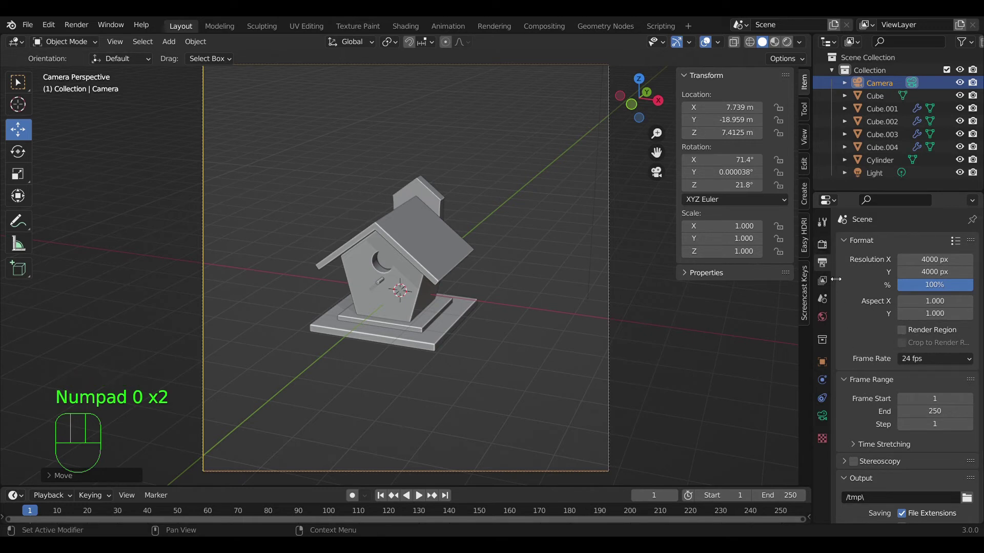
Step: Set rendering to Cycles on GPU Compute with 100 viewport and 128 render samples, noise threshold off
left_click(831, 250)
scroll("down", 3)
scroll("up", 3)
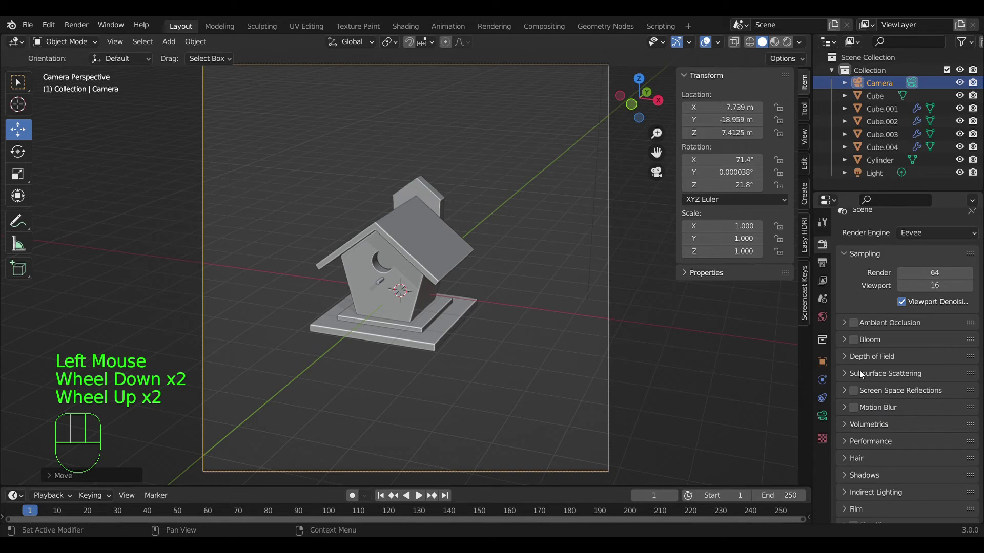
scroll("up", 3)
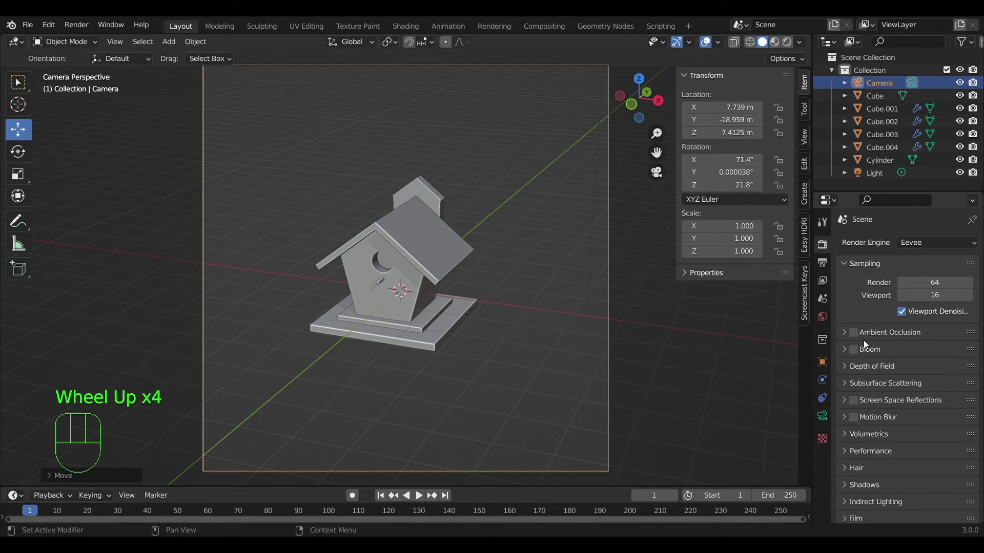
left_click_drag(926, 242, 909, 284)
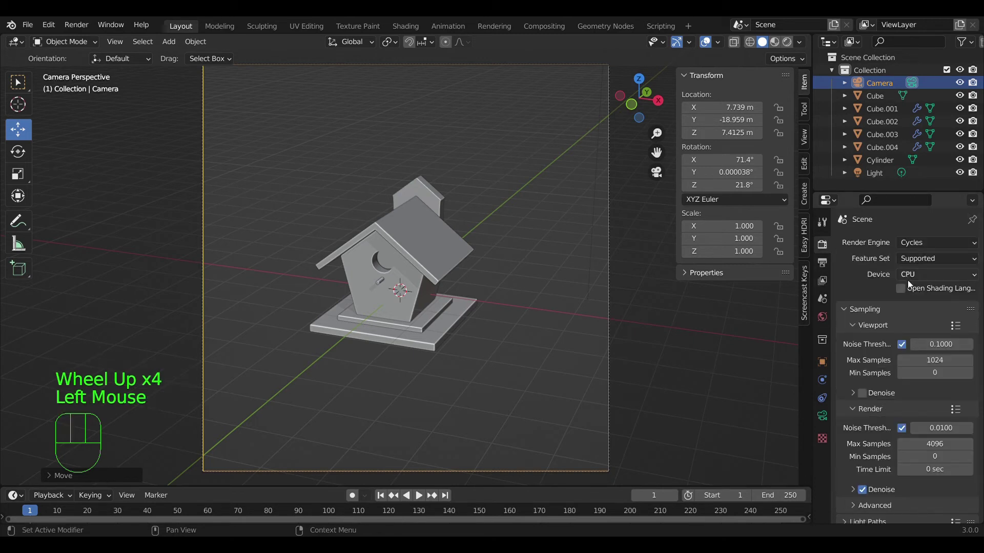
left_click_drag(931, 277, 924, 303)
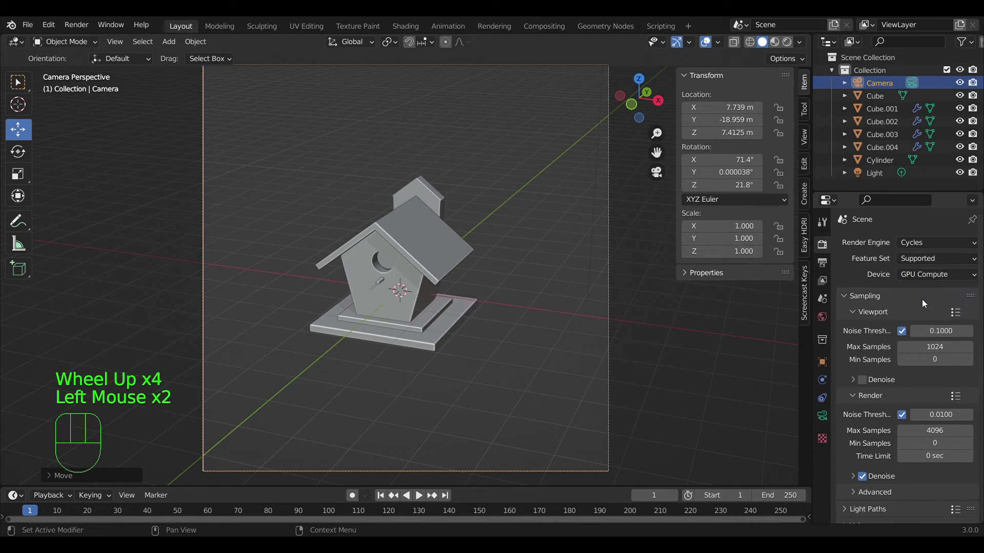
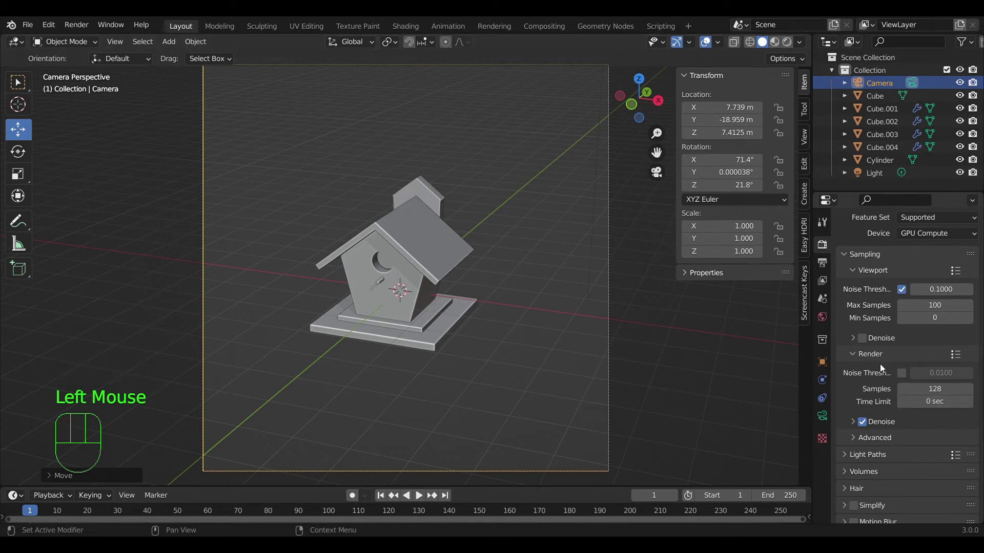
scroll("down", 3)
scroll("up", 3)
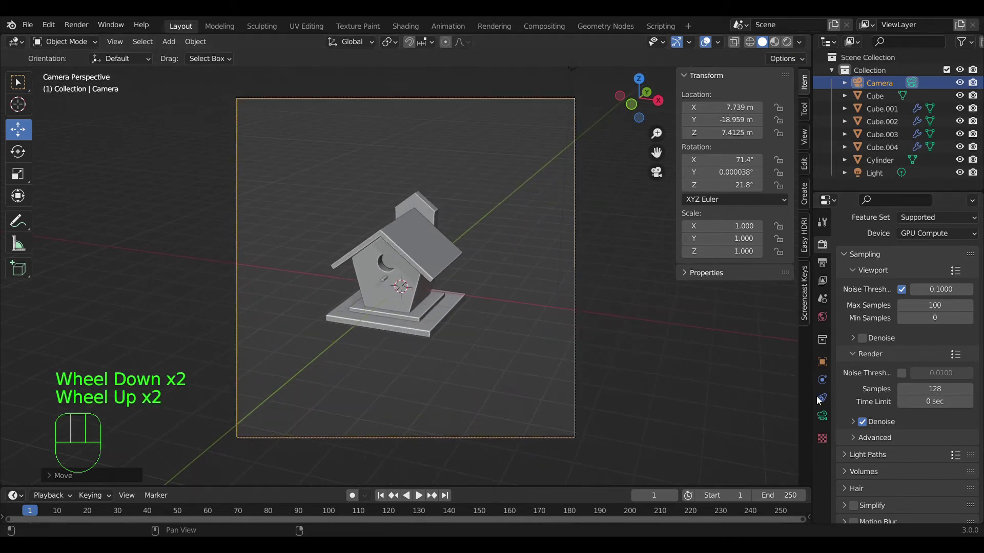
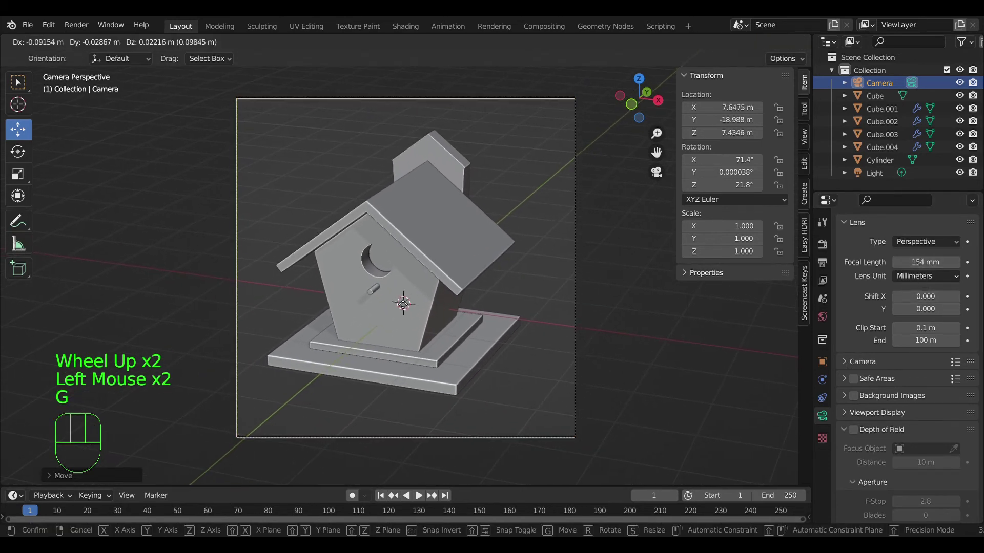
Step: Nudge the camera slightly closer and split the viewport into two side-by-side views
left_click(371, 315)
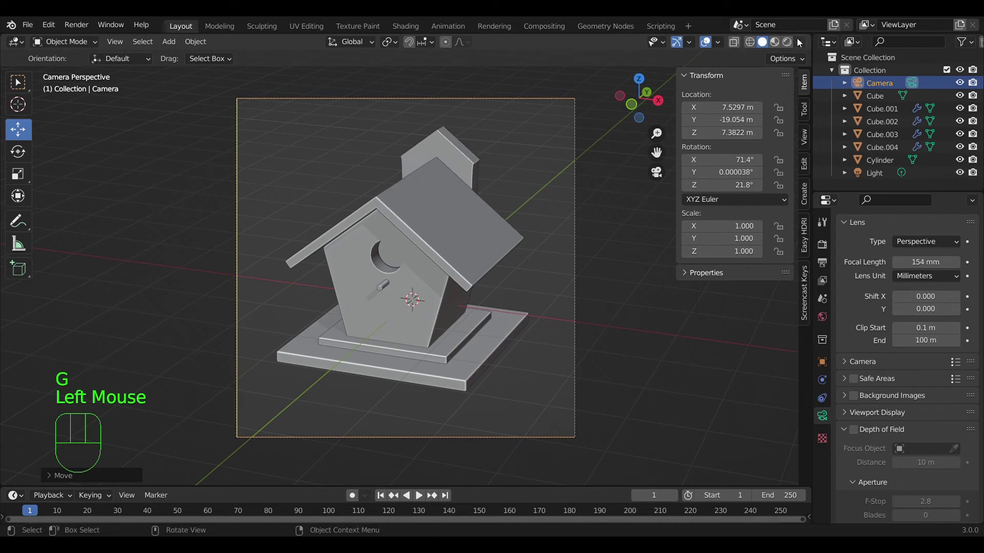
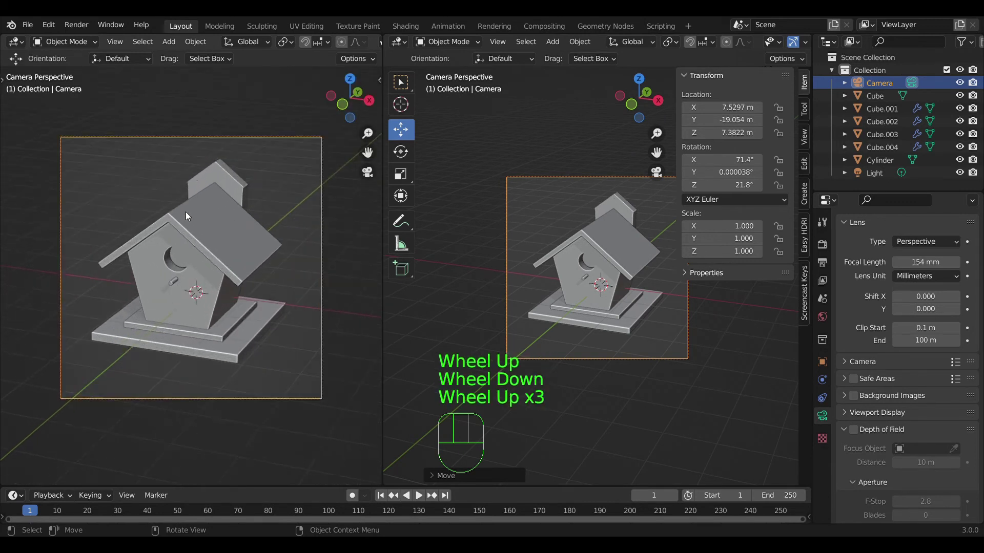
middle_click(197, 188)
middle_click(321, 44)
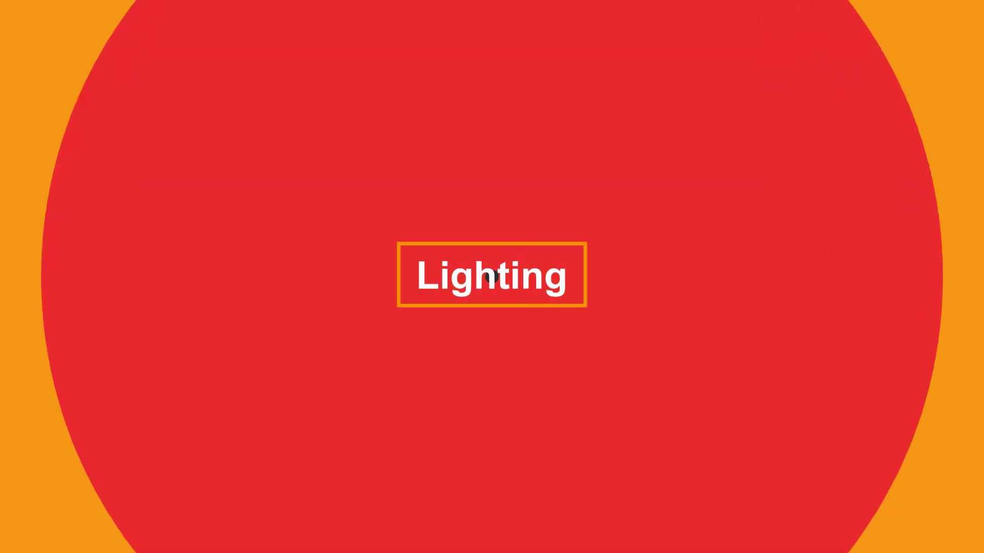
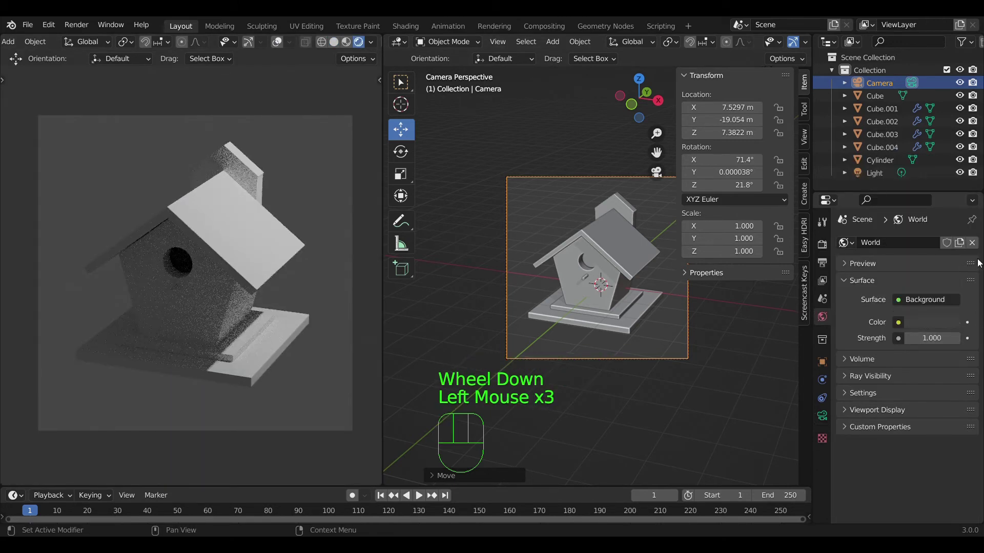
Step: Set the world background colour to black and turn the second view to the side
left_click(935, 327)
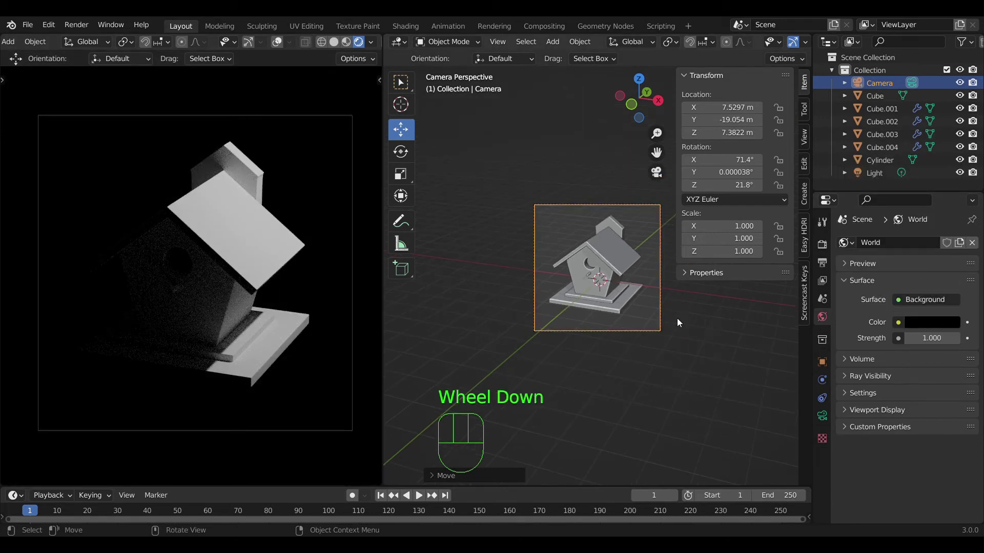
left_click_drag(695, 324, 631, 325)
scroll("down", 3)
scroll("up", 3)
left_click_drag(634, 316, 633, 316)
scroll("down", 3)
Step: Move the point light lower beside the birdhouse, shift it across from above, then raise it to about 2.5 m
left_click(639, 255)
left_click_drag(609, 195, 638, 259)
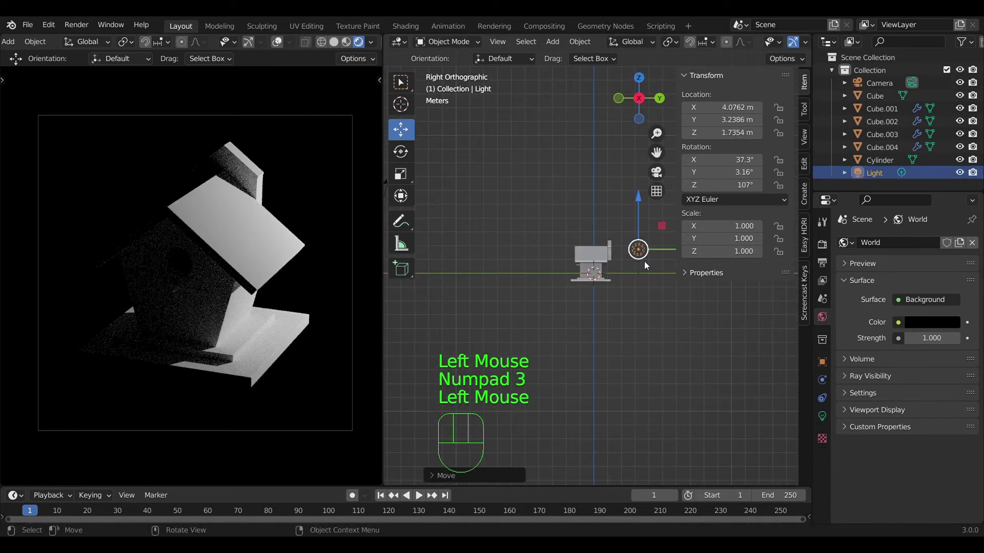
key("KP_7")
left_click_drag(623, 265, 520, 293)
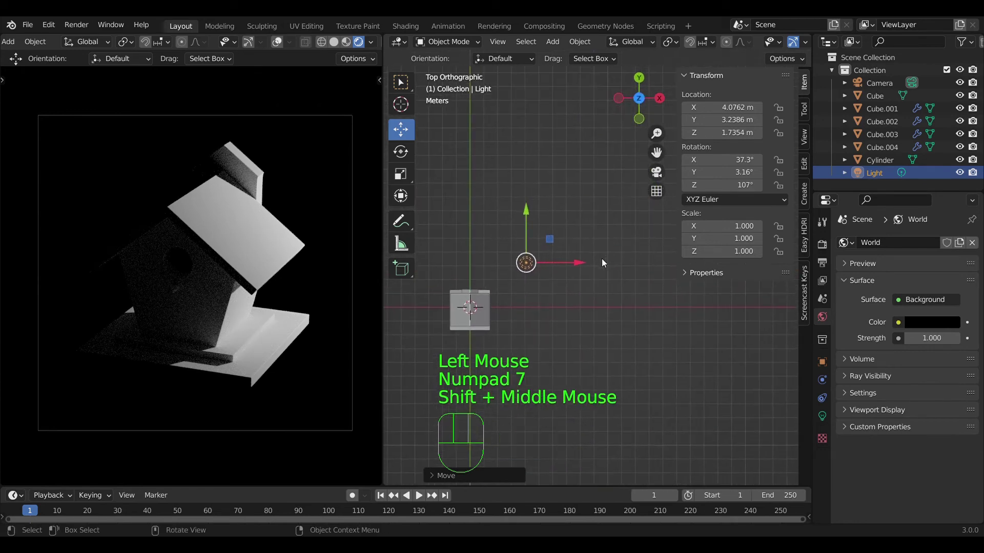
left_click_drag(590, 265, 525, 266)
key("KP_3")
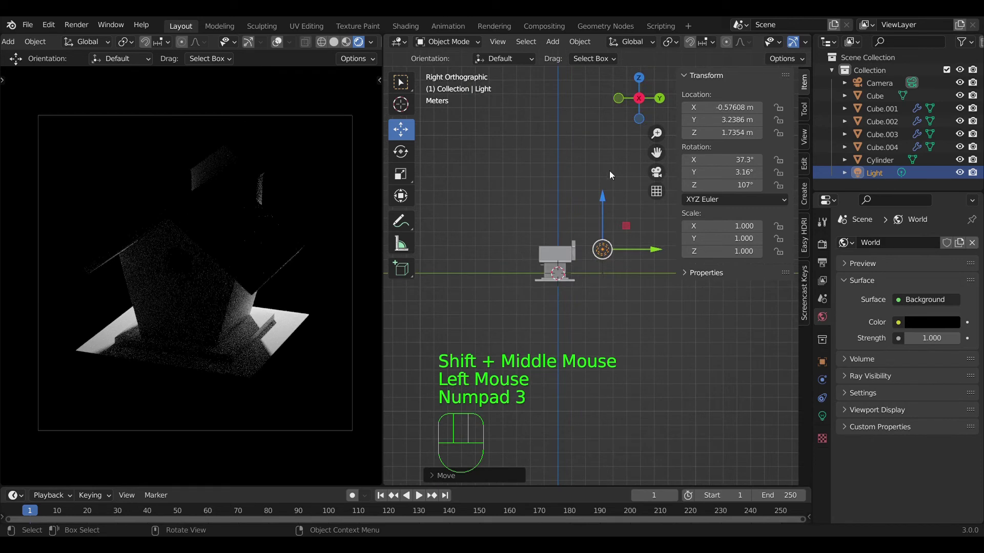
left_click_drag(607, 200, 605, 188)
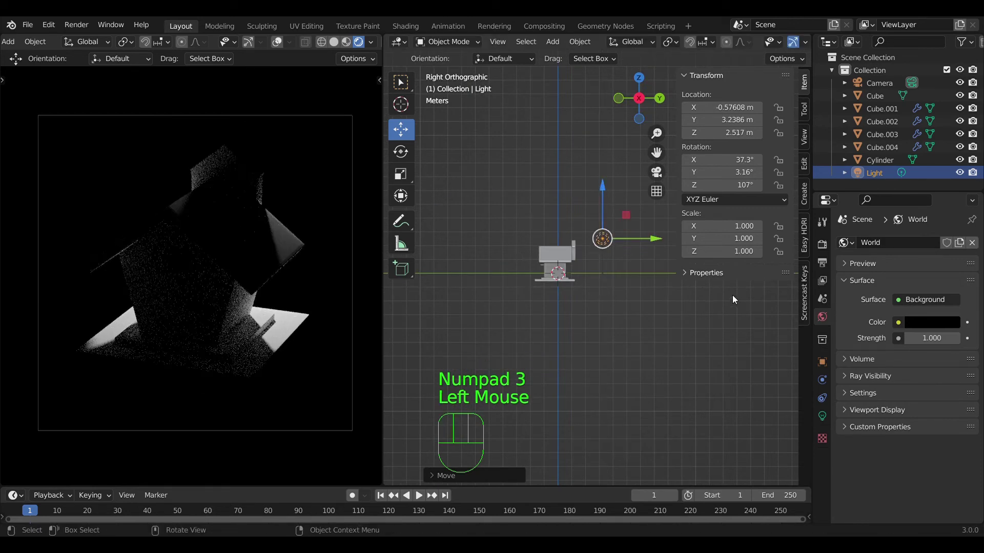
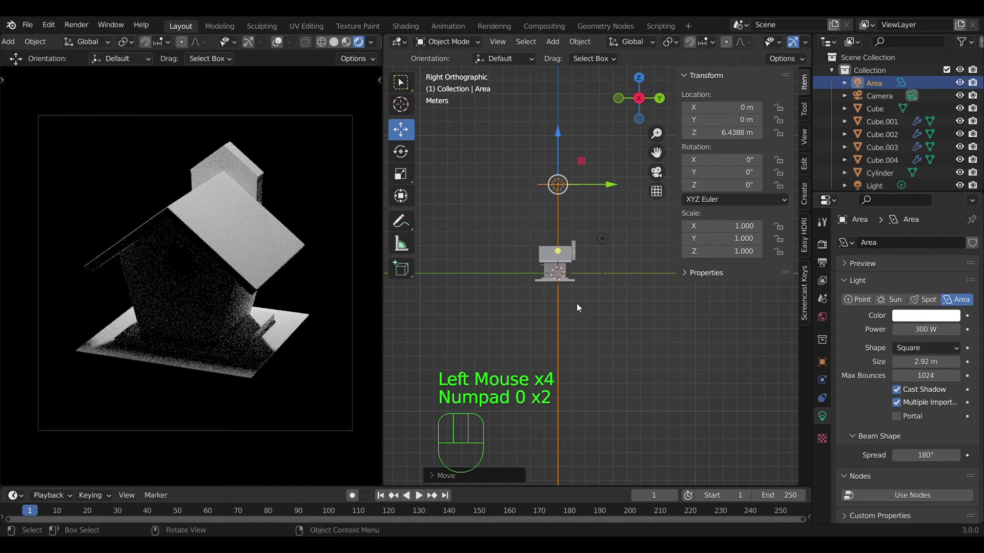
Step: Give the overhead area light 300 W power and 2.2 m size, checking it from the front
scroll("up", 3)
left_click_drag(482, 326, 583, 325)
scroll("up", 3)
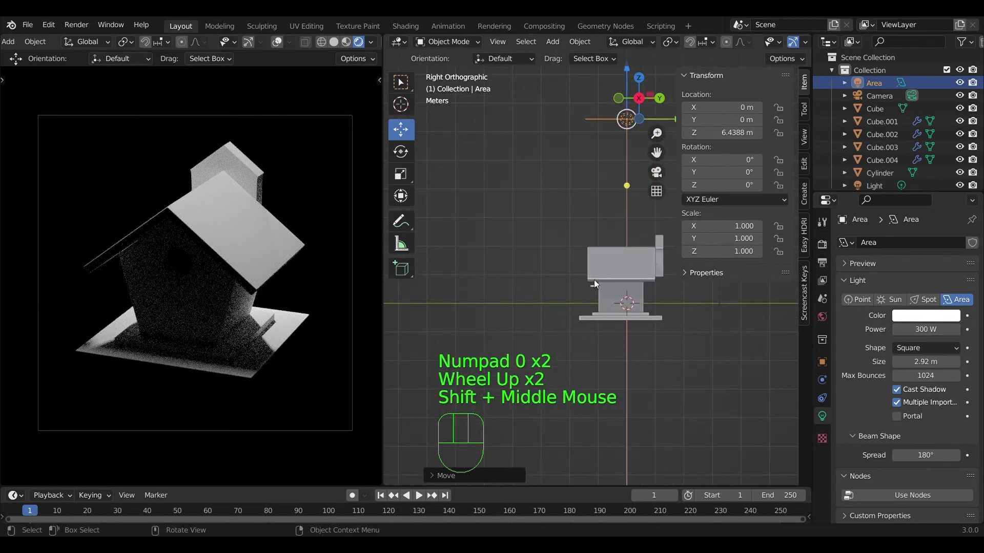
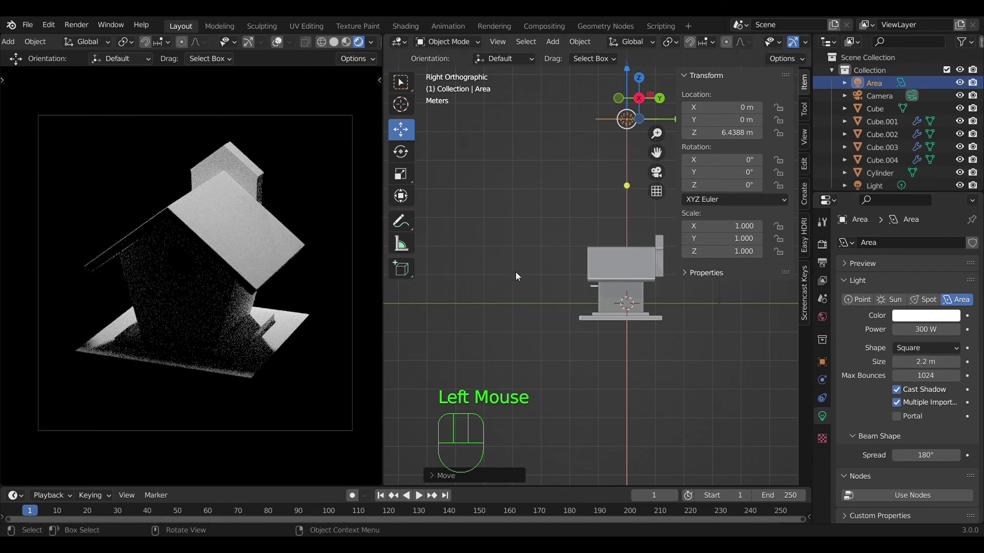
scroll("down", 3)
key("KP_1")
scroll("down", 3)
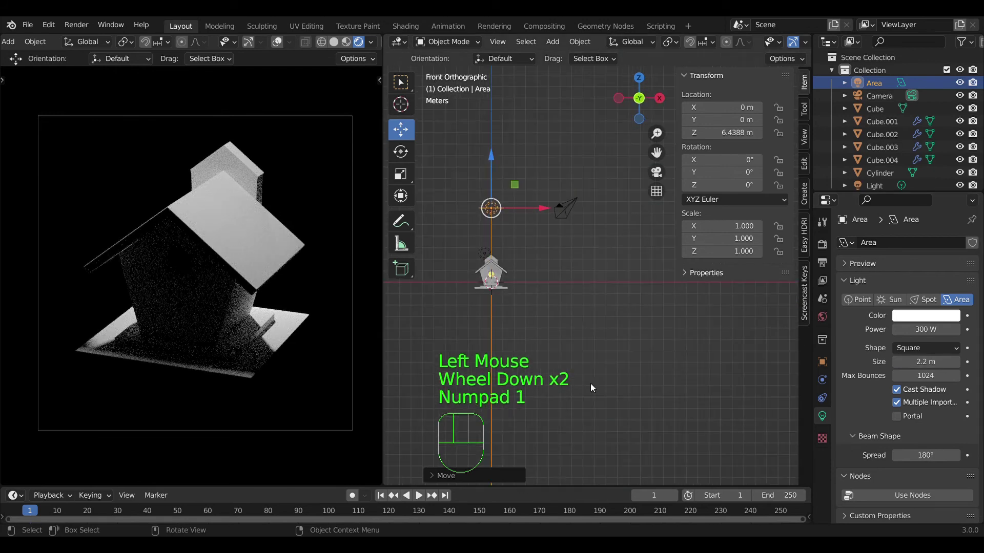
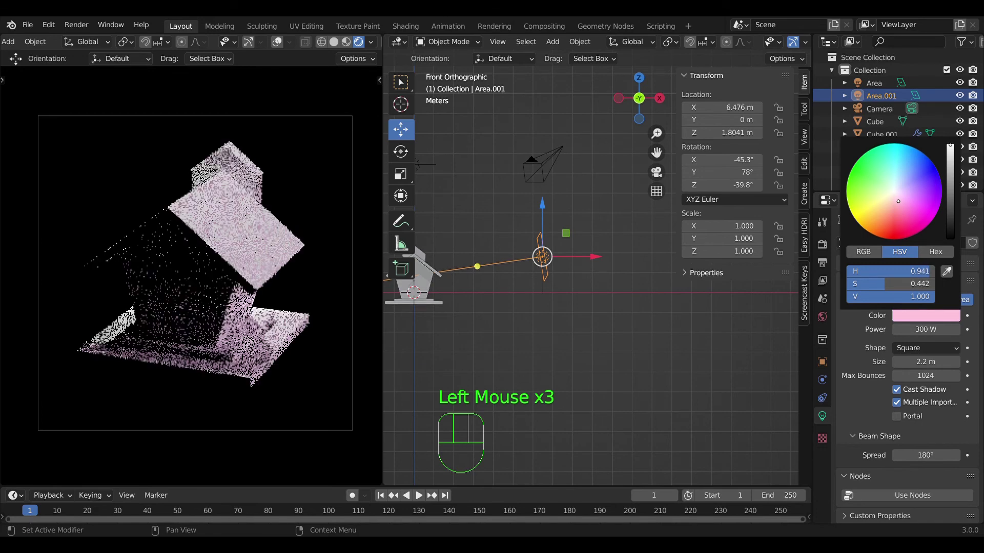
Step: Tint the side area light pink in its colour picker
scroll("down", 3)
left_click_drag(609, 267, 604, 345)
left_click_drag(593, 316, 620, 336)
right_click(567, 235)
Step: Duplicate the pink light to the birdhouse's opposite side as a 2000 W third area light
key("shift+d")
left_click(618, 260)
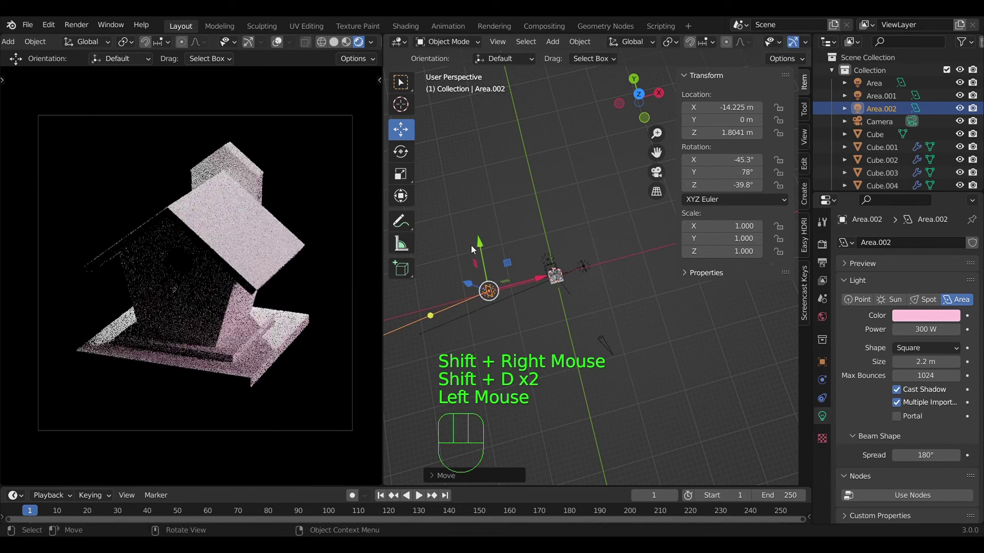
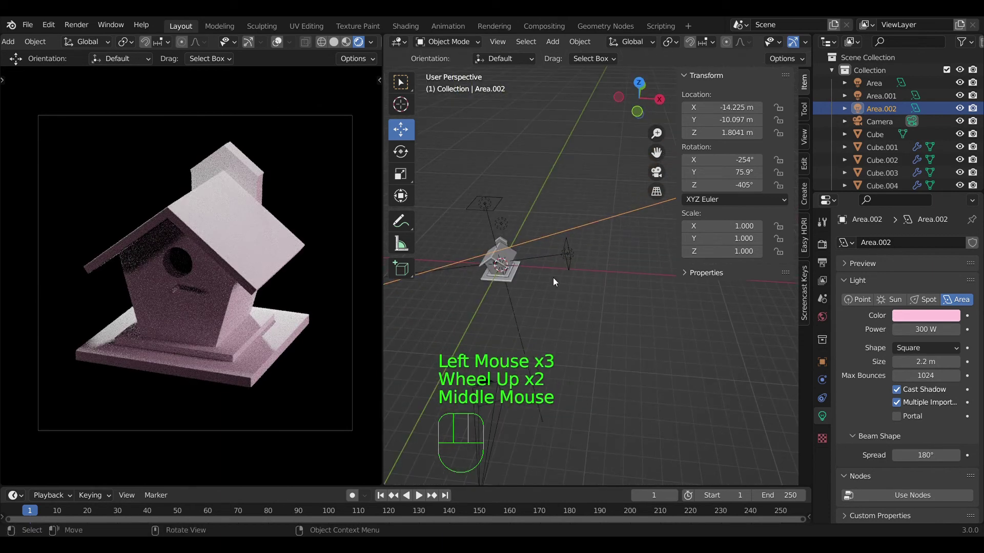
middle_click(551, 263)
scroll("down", 3)
middle_click(602, 262)
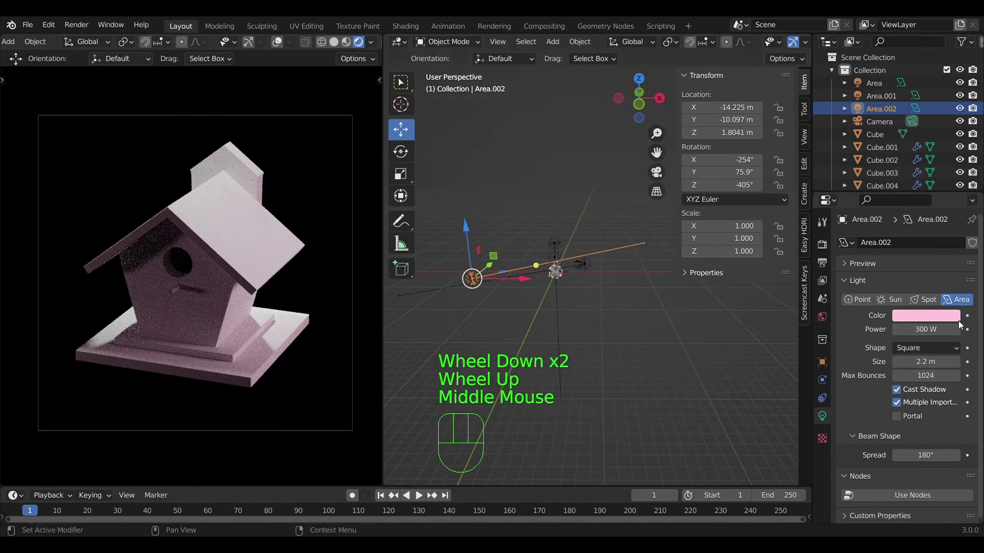
left_click(946, 316)
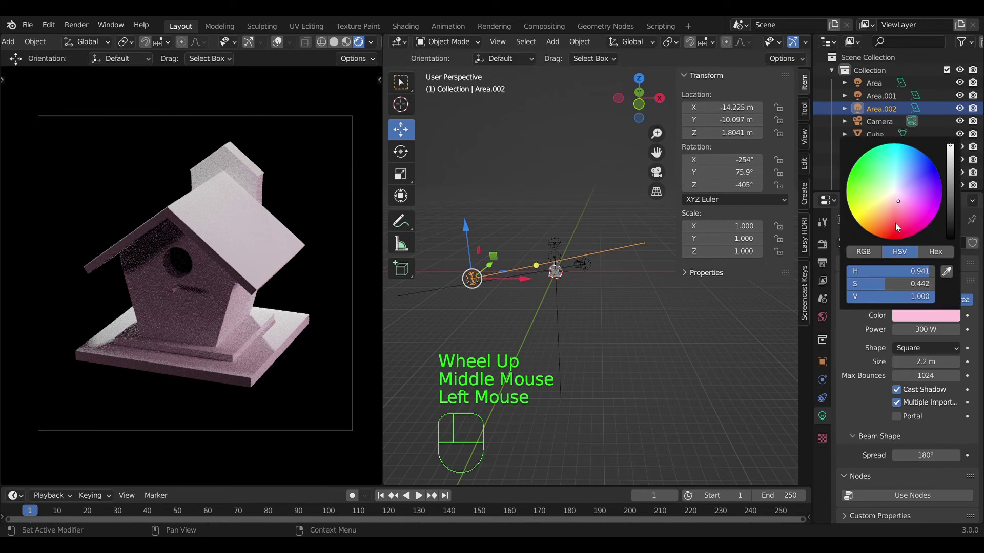
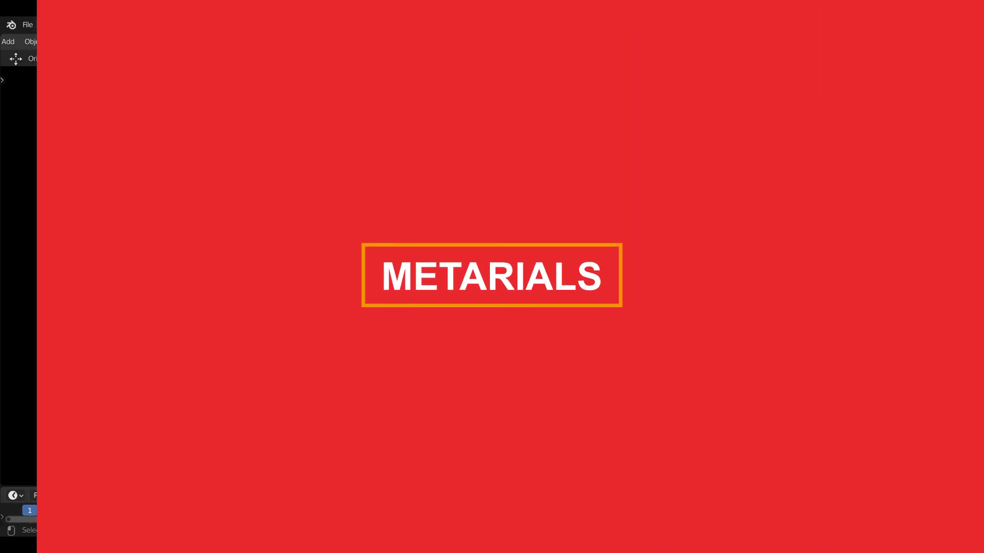
Step: Zoom the Shading viewport to review the birdhouse in lit material preview
scroll("down", 3)
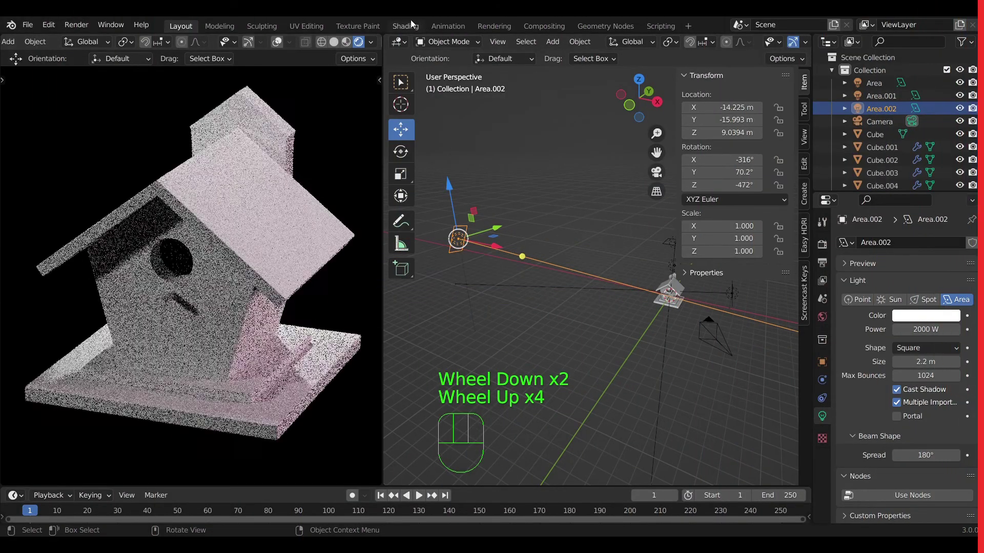